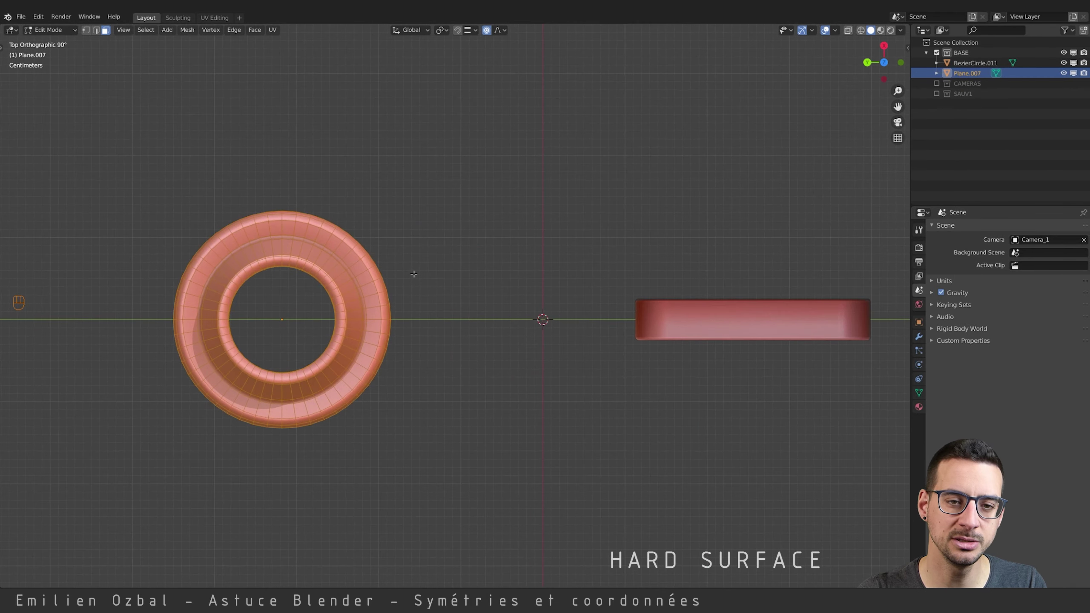
Move the ring piece toward the world centre and select all of its geometry.
key("g")
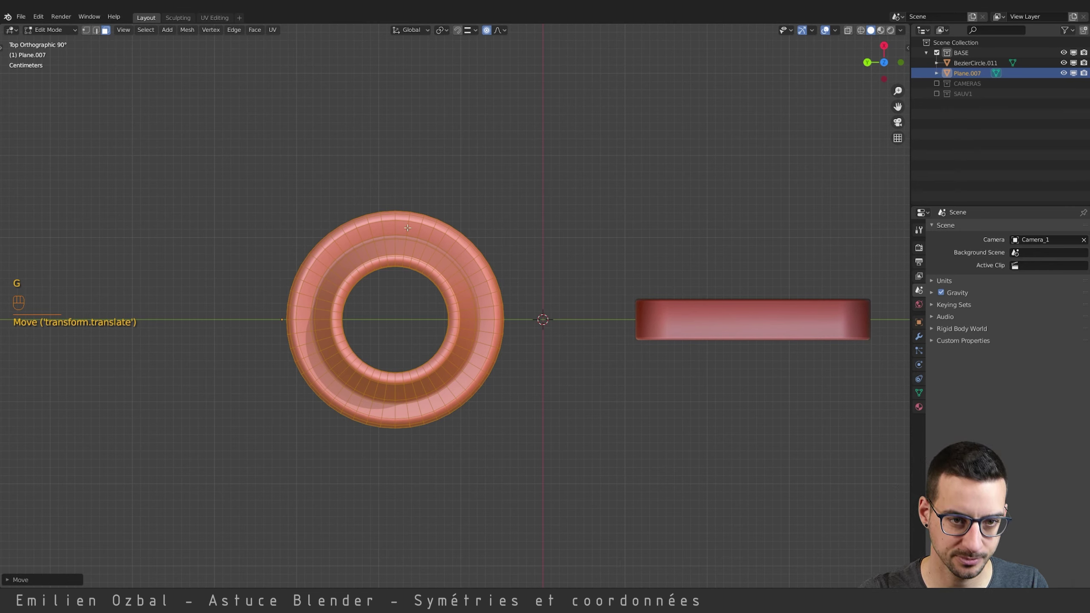
key("ctrl+Tab")
key("\"")
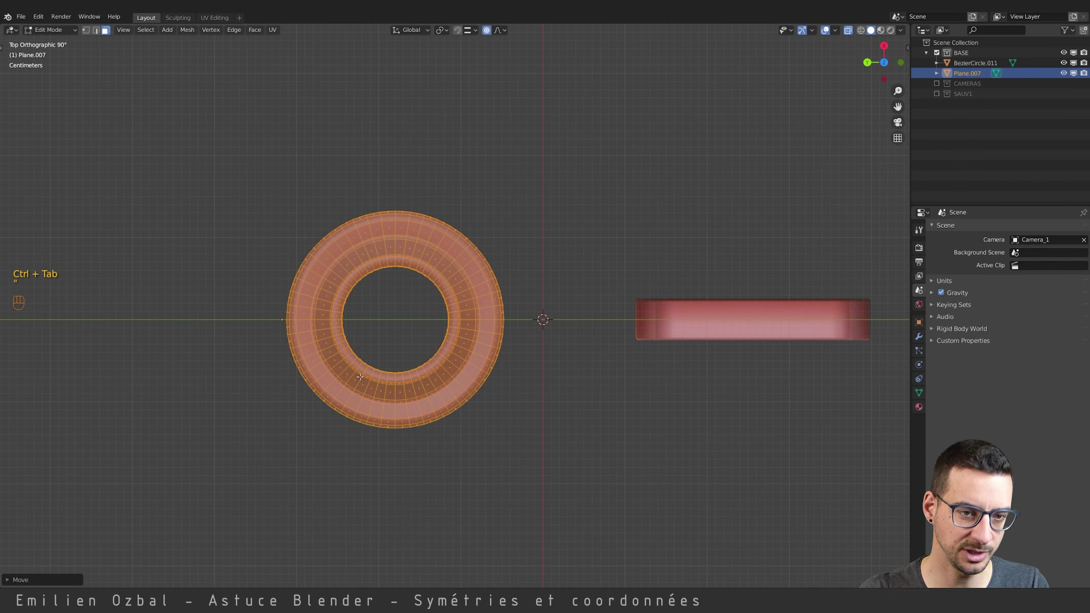
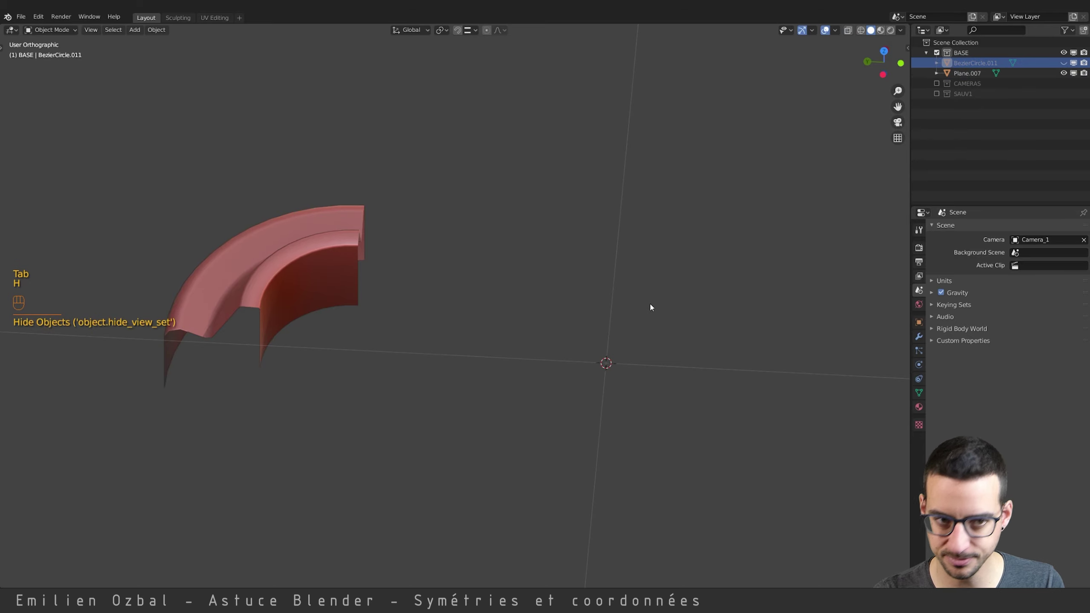
Select the tube object Plane.007 and orbit around it to view the quarter-arch.
right_click(319, 266)
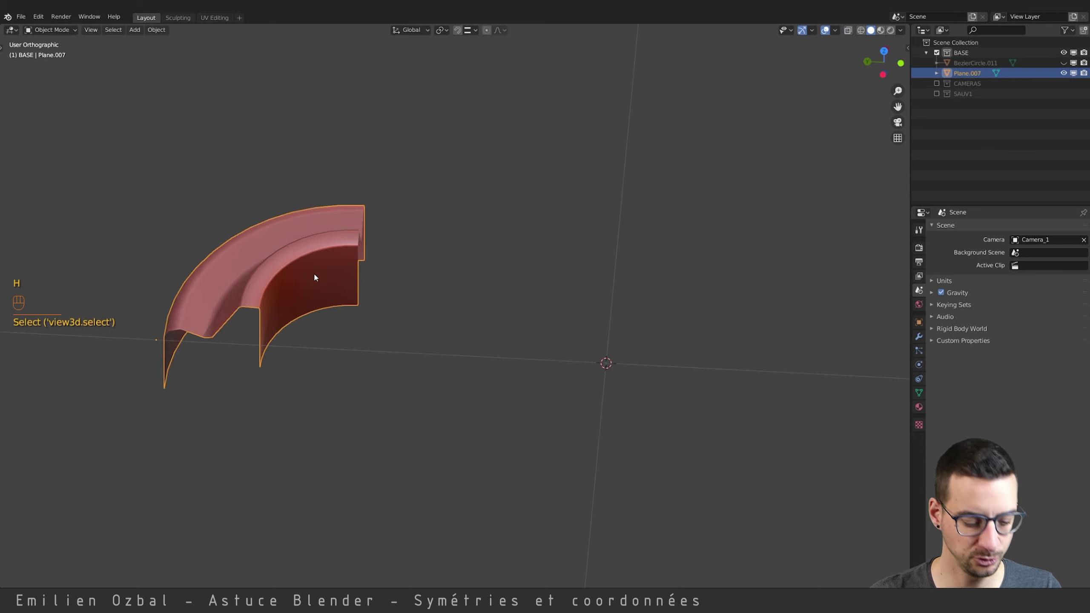
key("g")
left_click_drag(431, 249, 424, 267)
key("g")
left_click_drag(325, 223, 307, 212)
left_click(308, 211)
key("g")
left_click_drag(415, 273, 335, 271)
Save the file, then duplicate the quarter-arch section and drag the copy beside the original.
key("ctrl+s")
key("Tab")
key("ctrl+Tab")
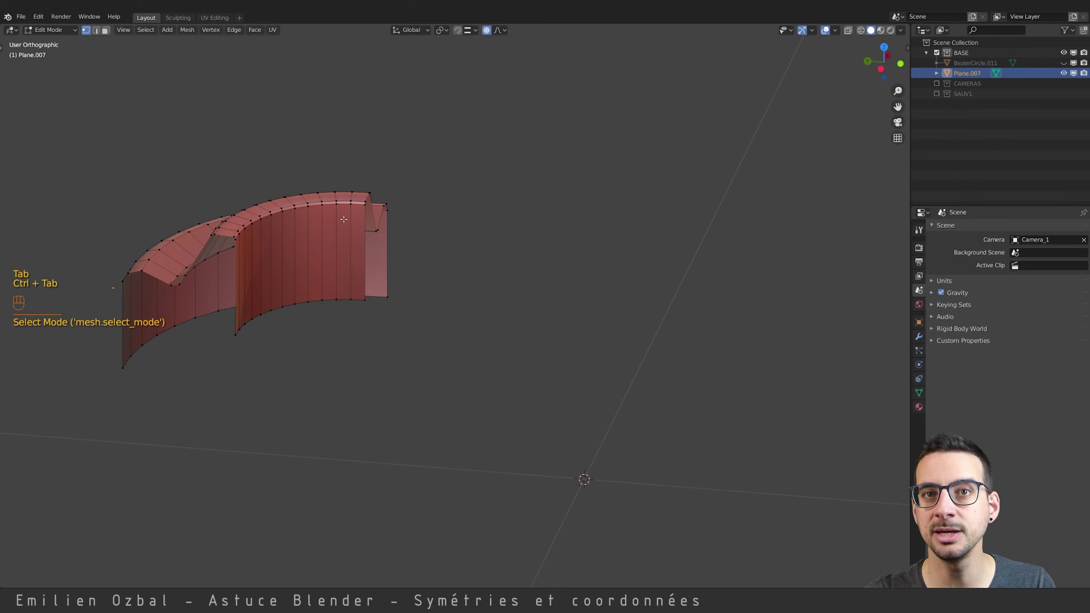
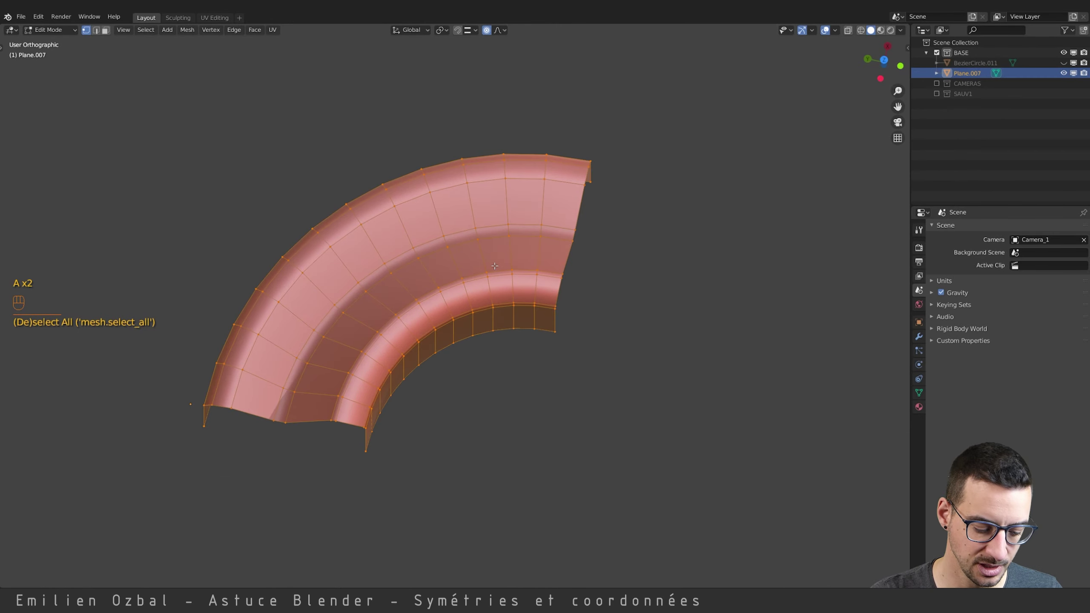
key("shift+d")
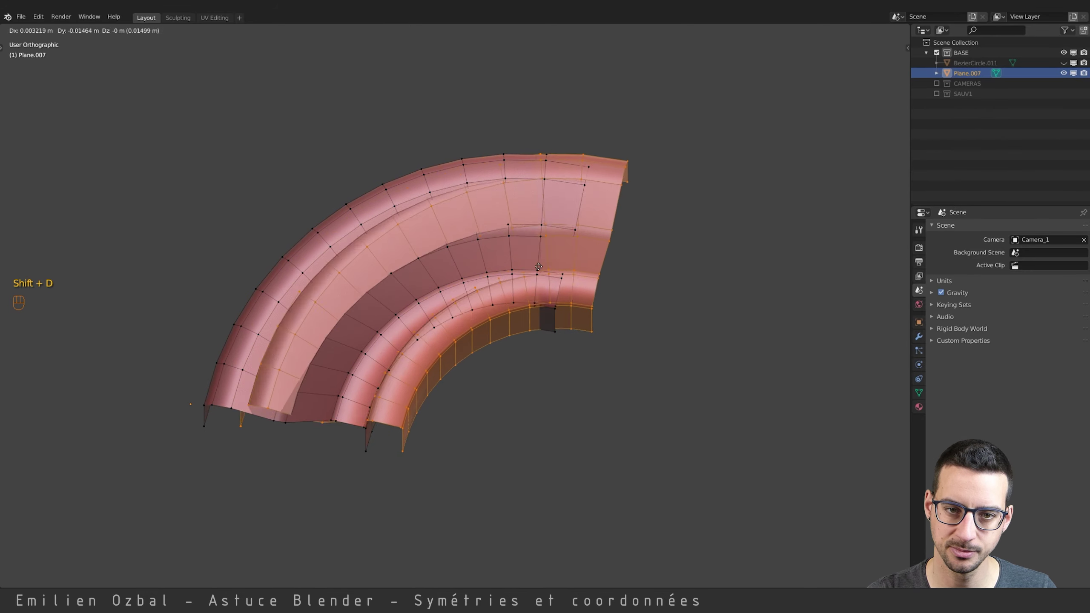
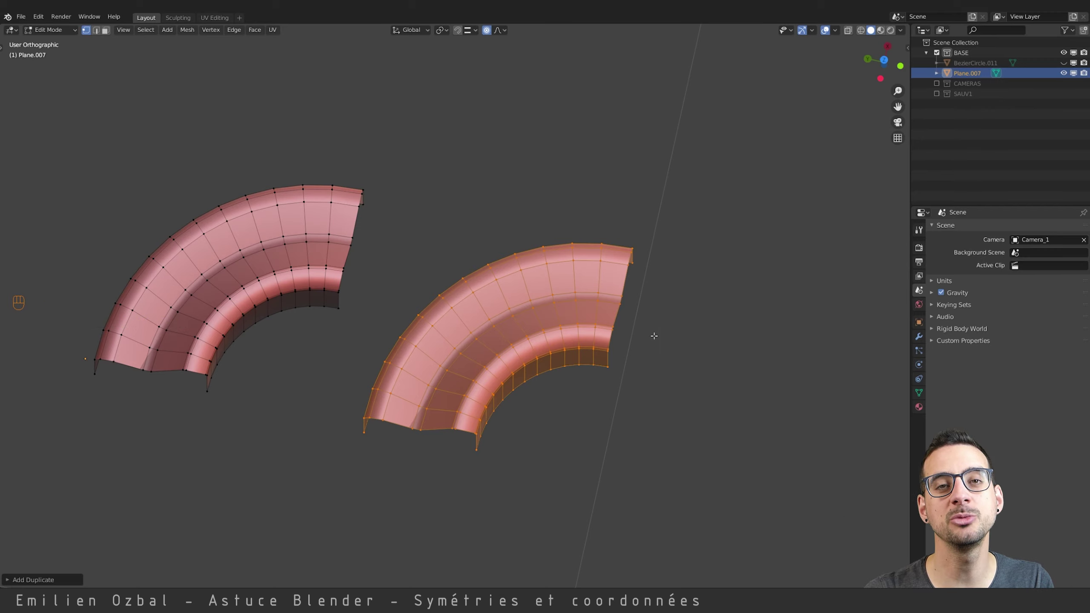
Scale the copied arch by -1 along Y to mirror it around the 3D cursor.
key("s")
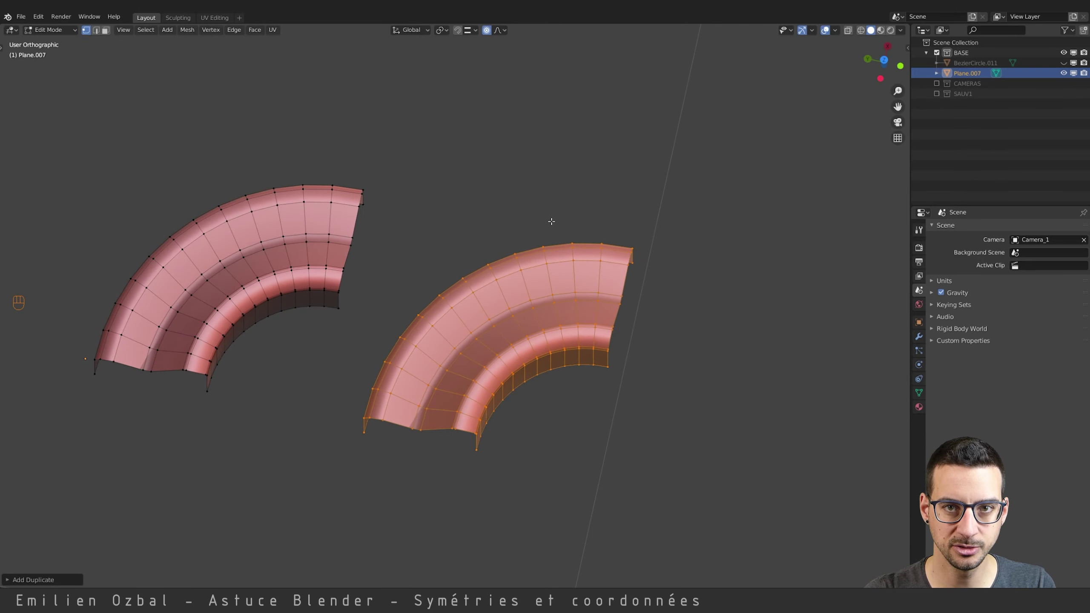
key("s")
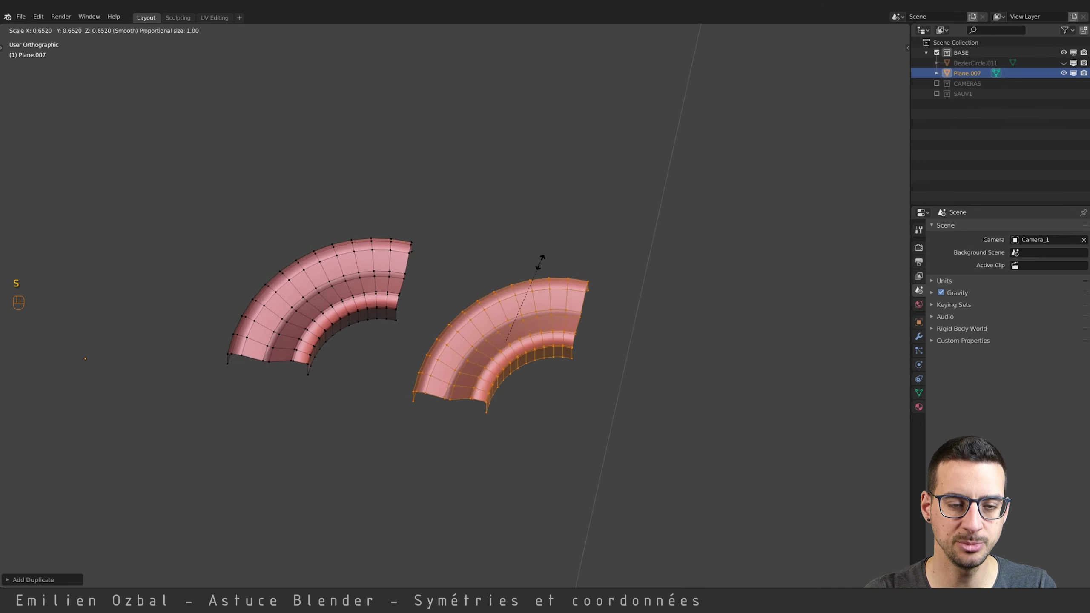
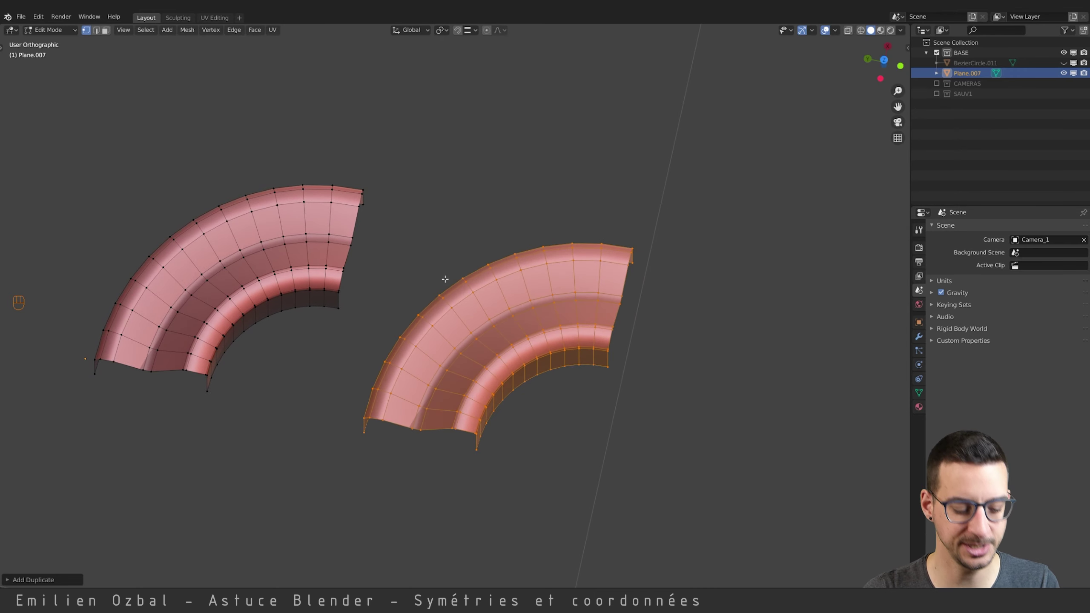
key("s")
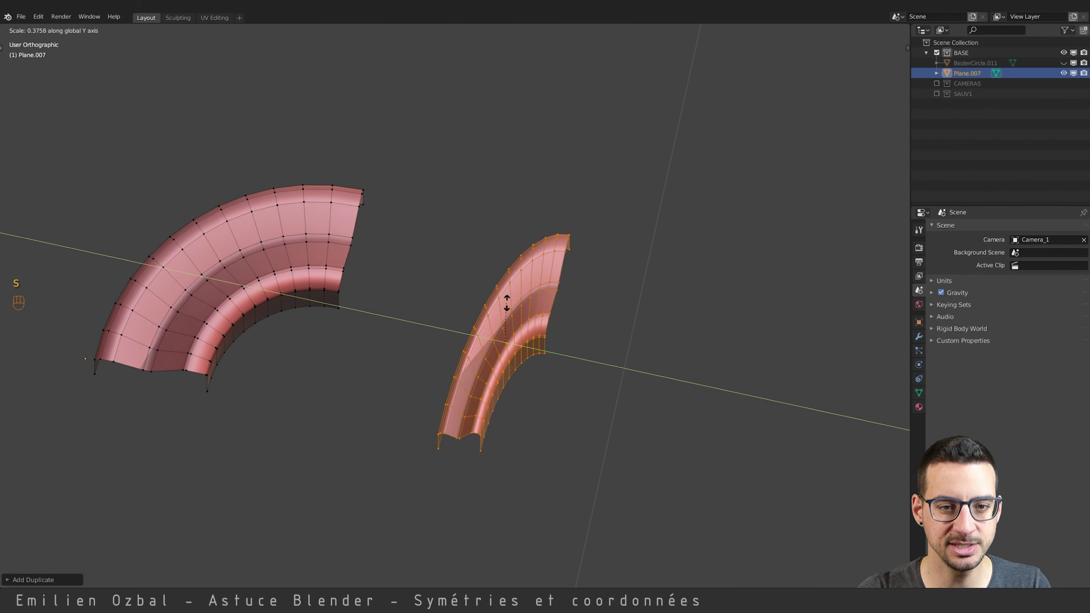
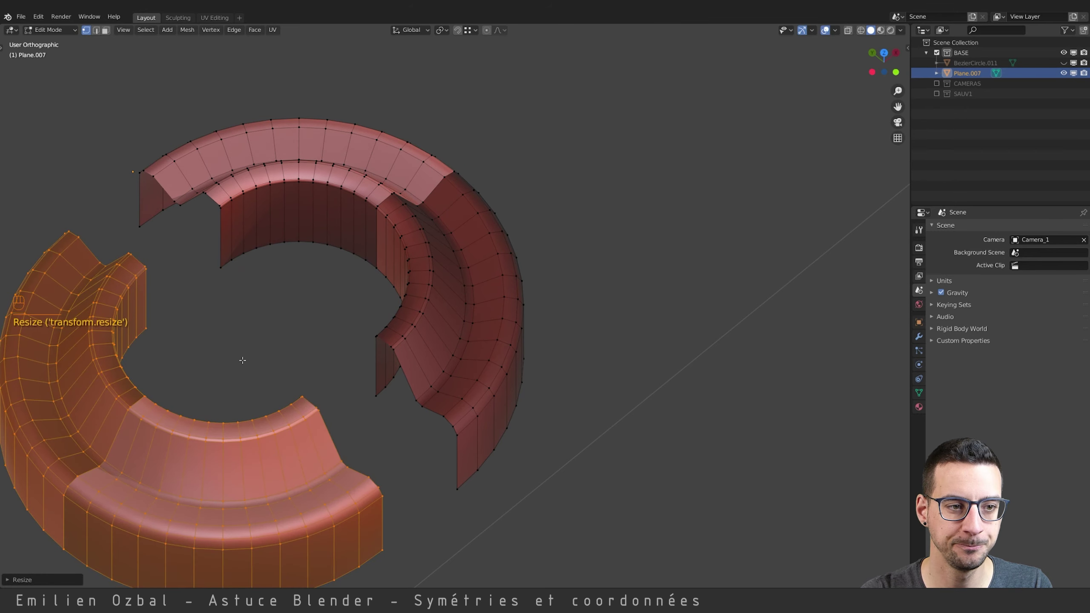
Slide the mirrored half along X until its ends meet the other pieces.
key("g")
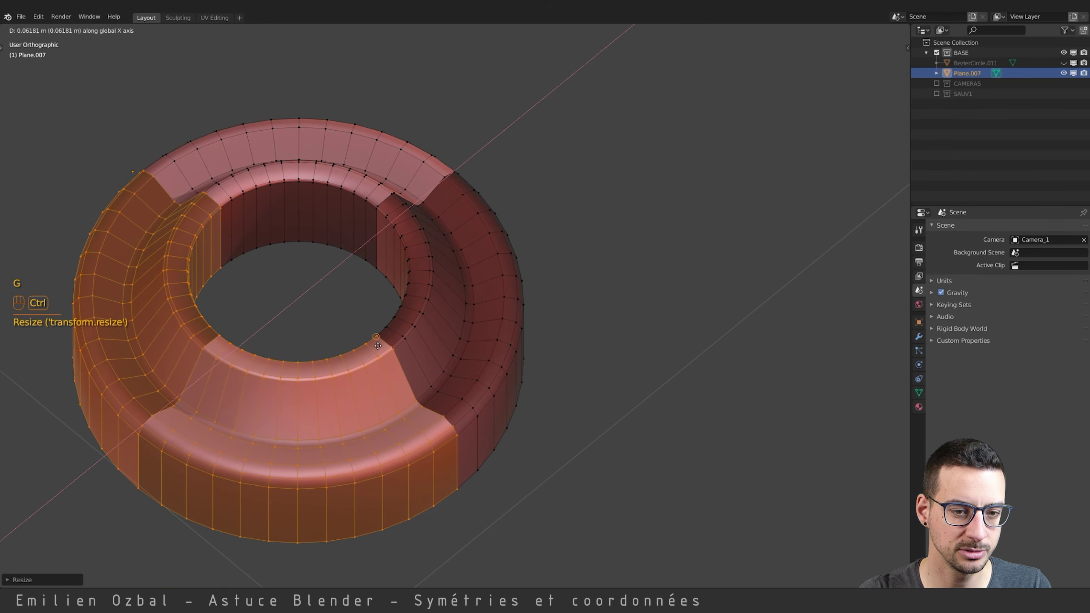
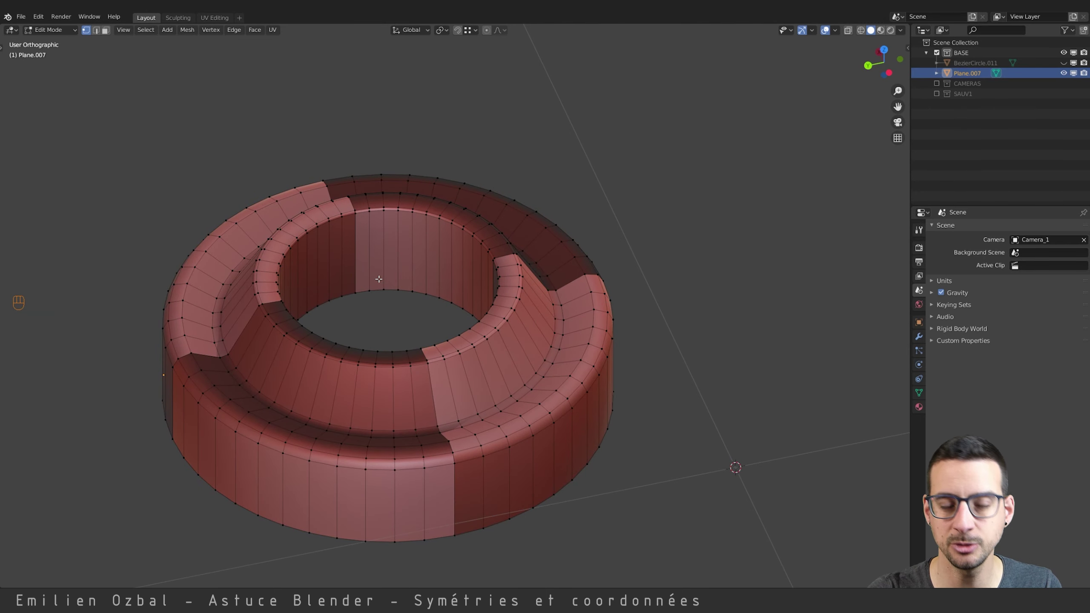
Select the whole ring mesh and recalculate its face normals to point outward.
key("q")
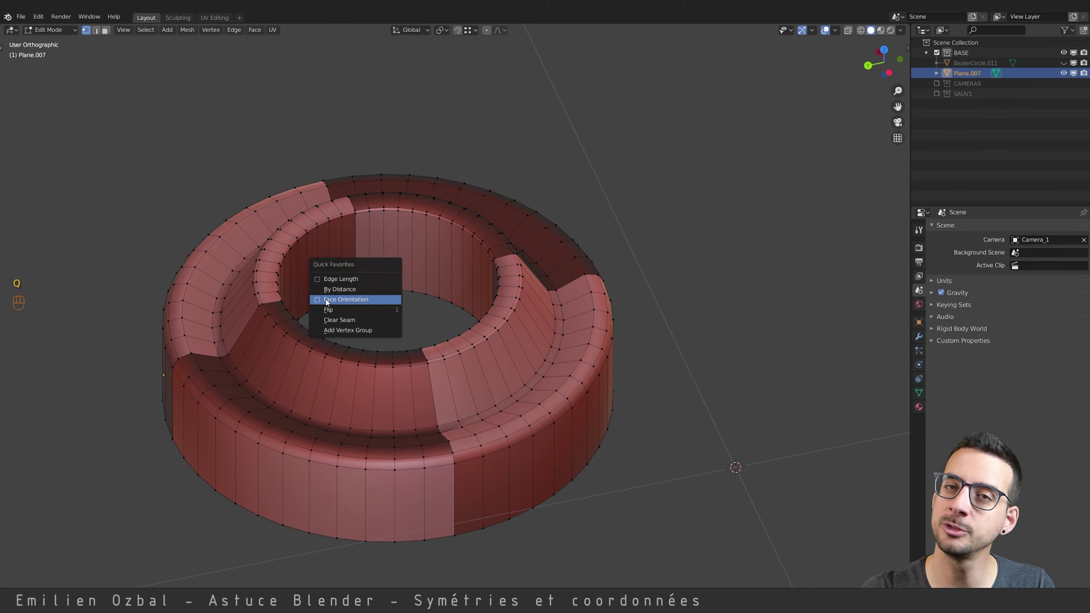
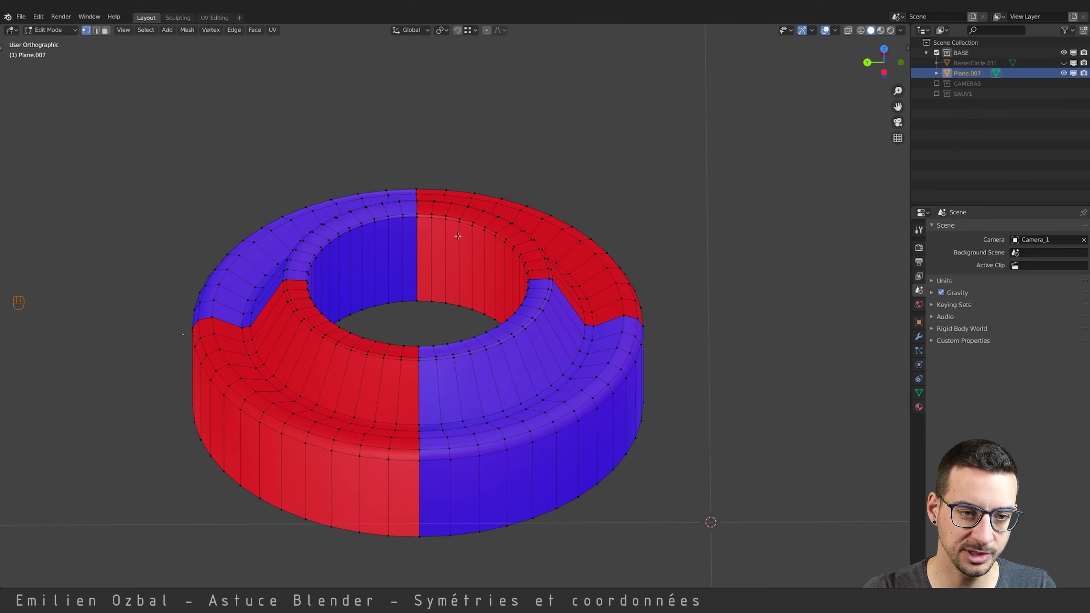
key("a")
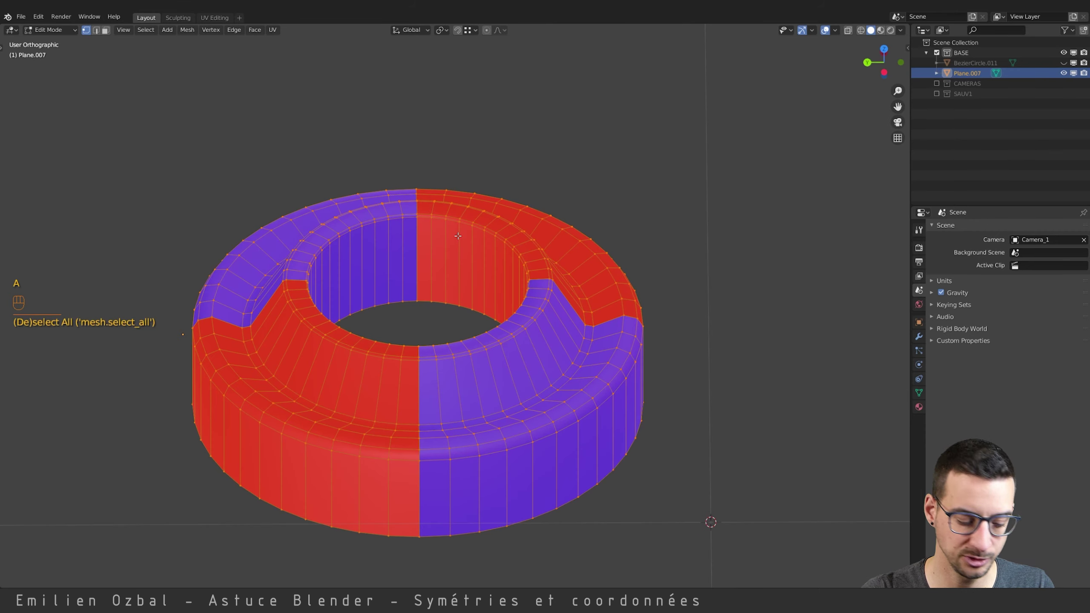
key("ctrl+n")
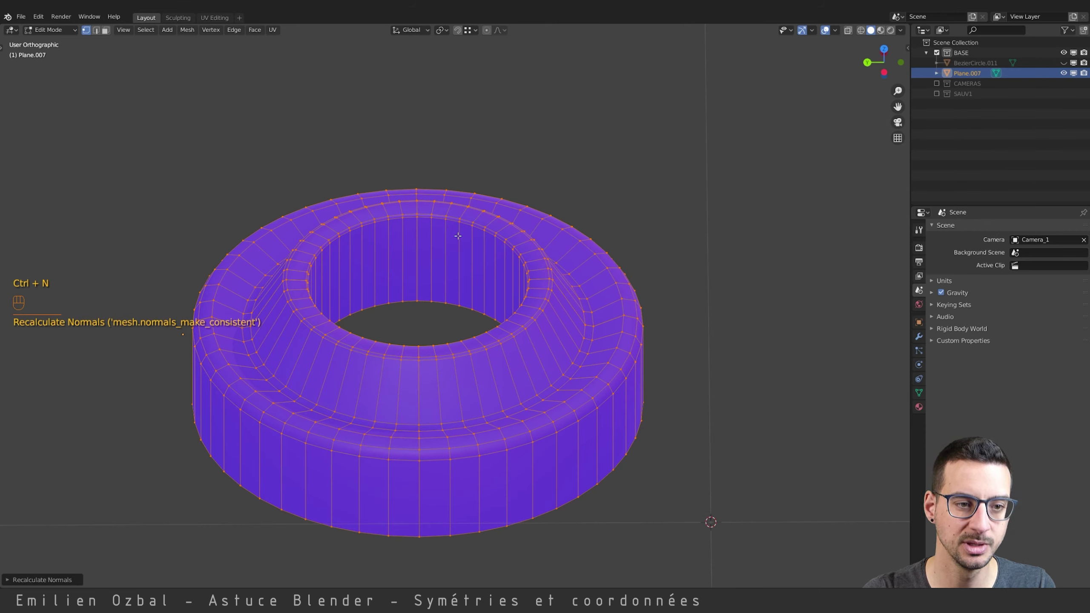
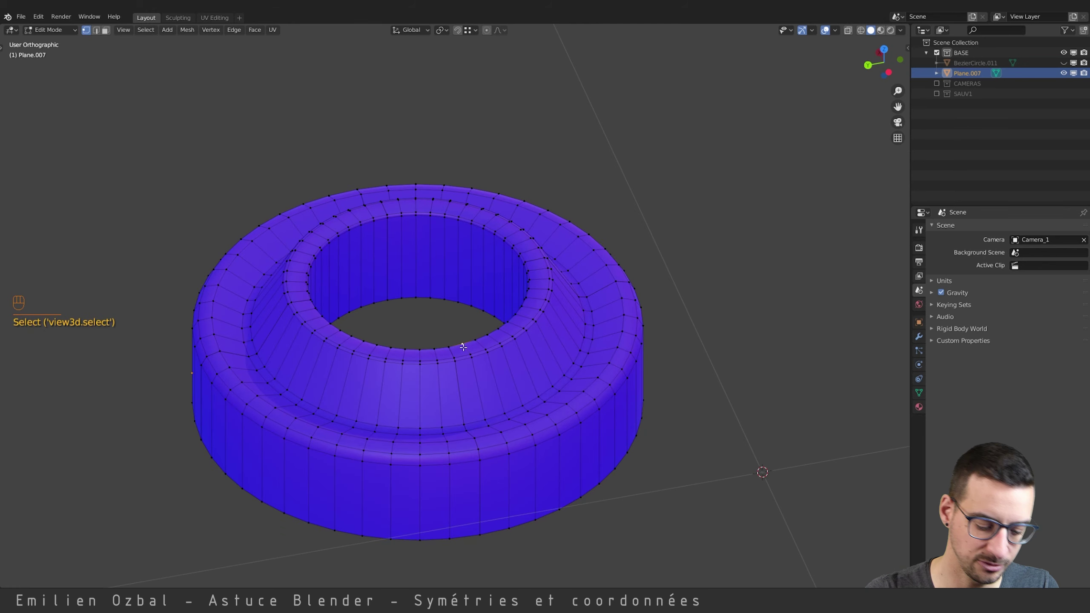
key("l")
key("a")
key("l")
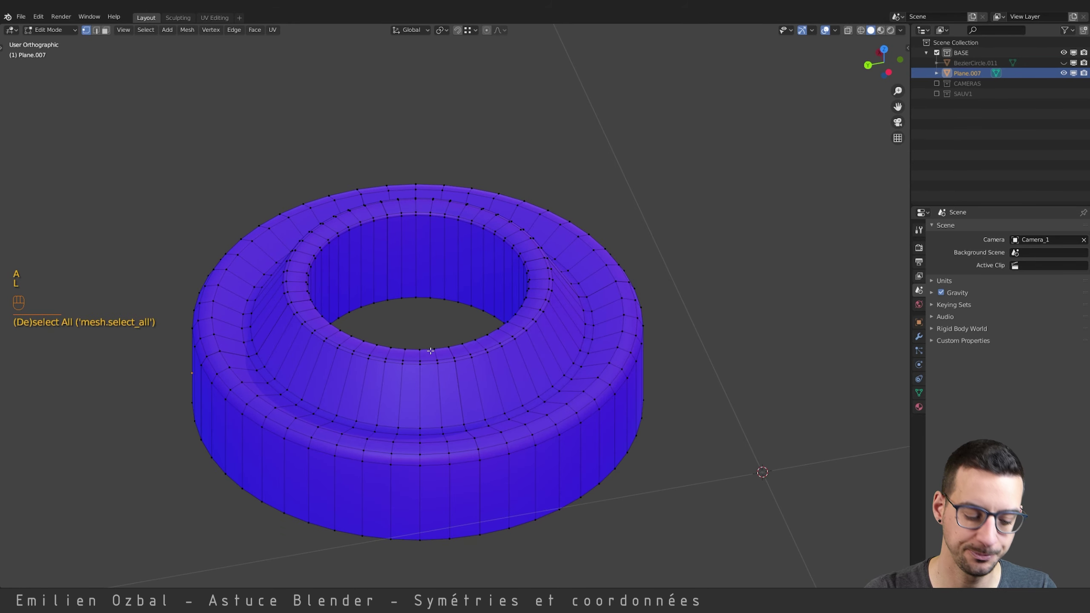
key("a")
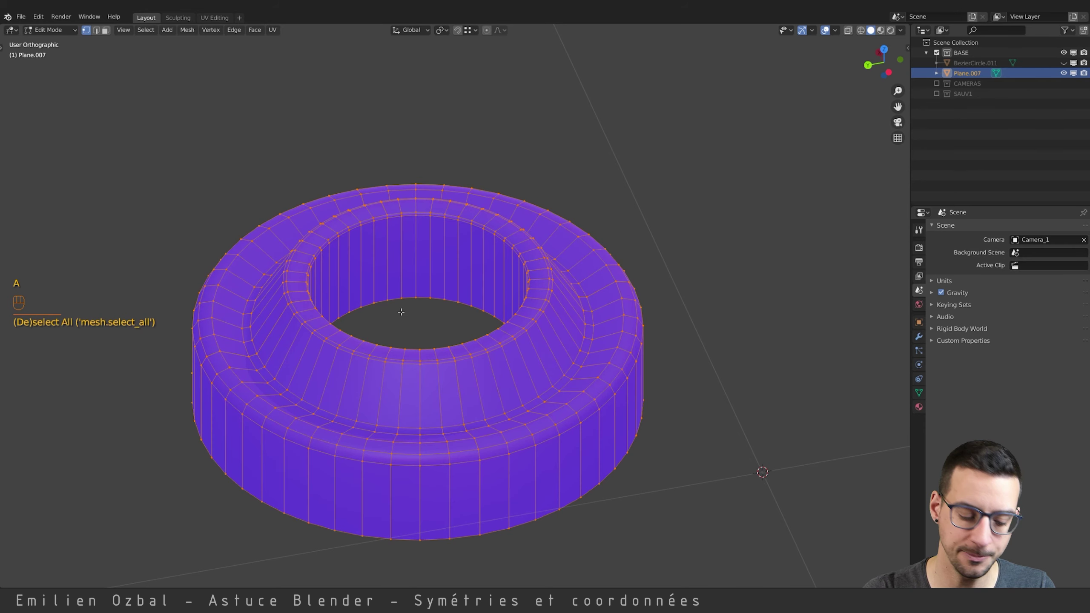
Merge the ring's coincident vertices so the pieces join into one closed tube.
key("q")
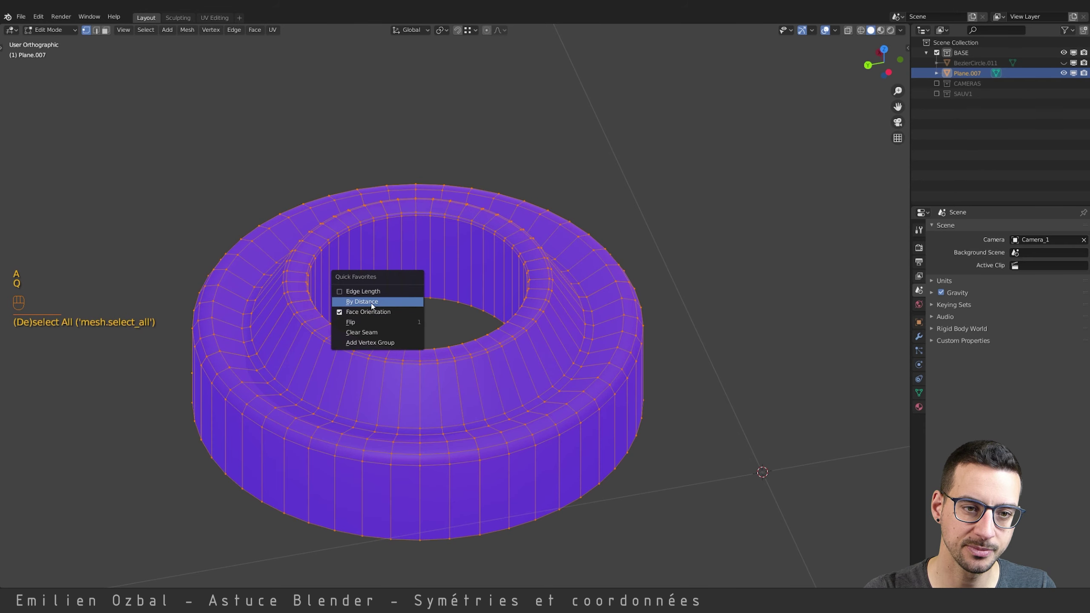
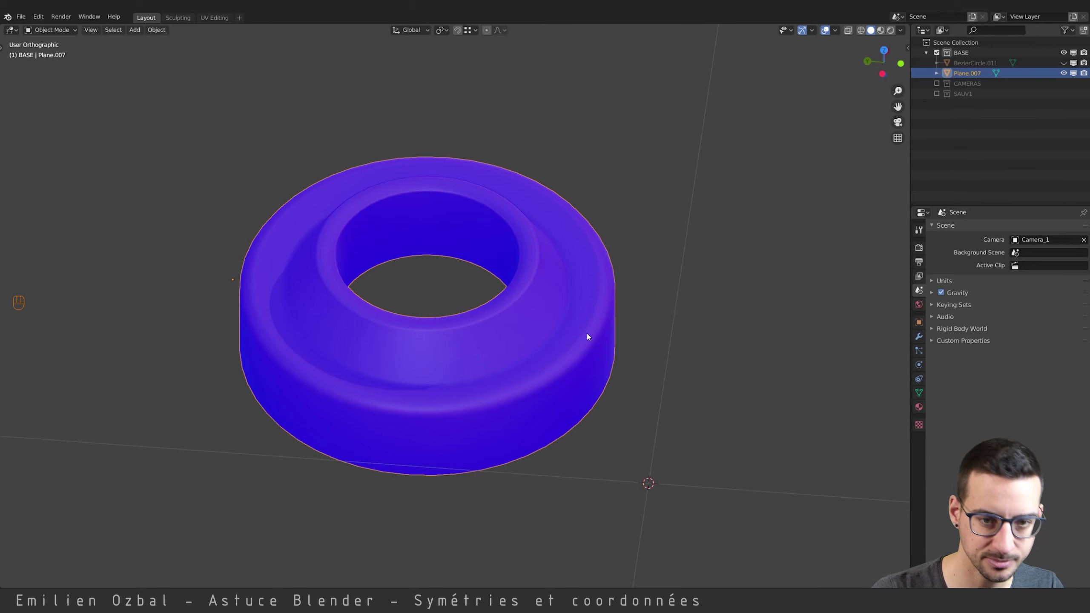
key("Tab")
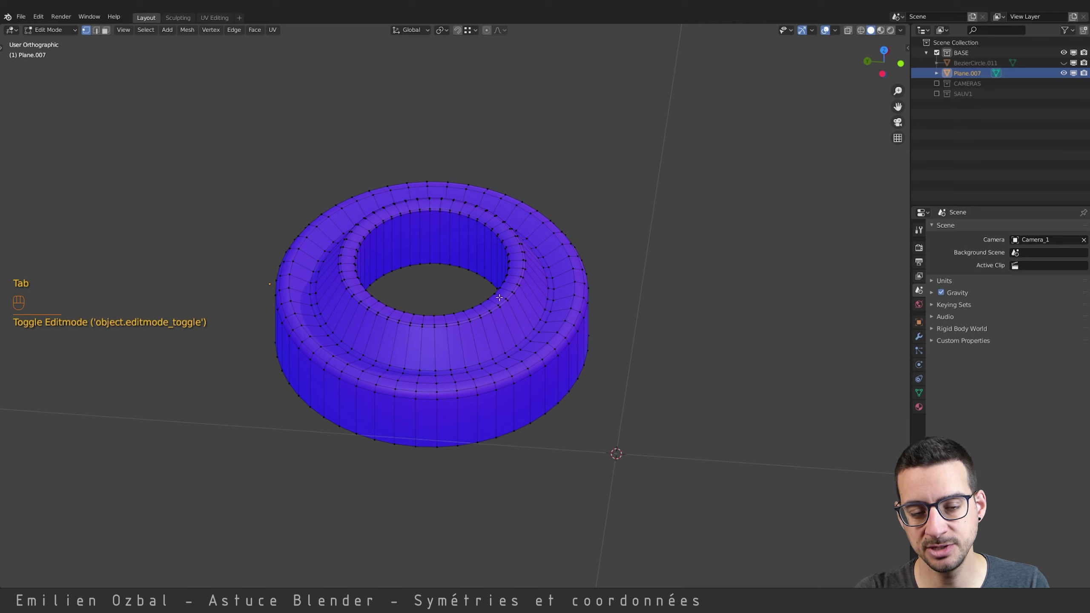
key("Tab")
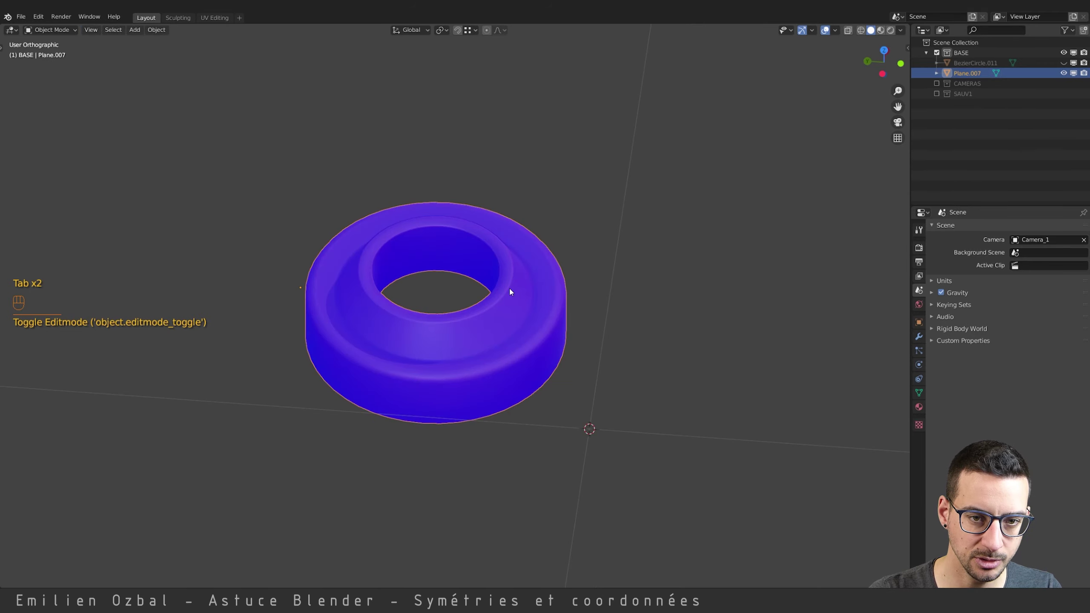
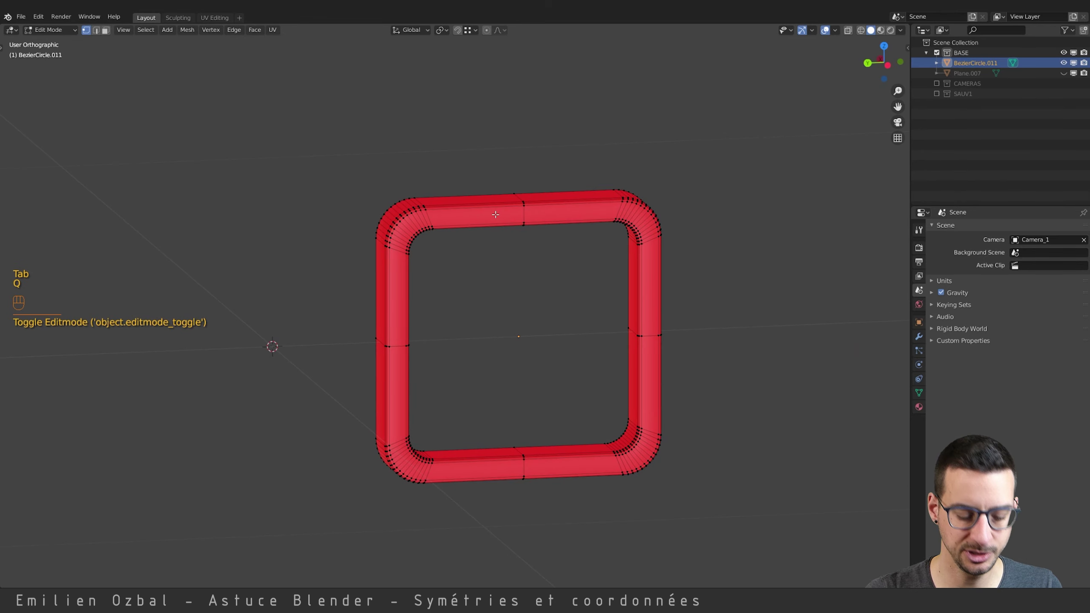
Select all faces of the ring and recalculate normals outward, then leave Edit Mode.
key("a")
key("ctrl+n")
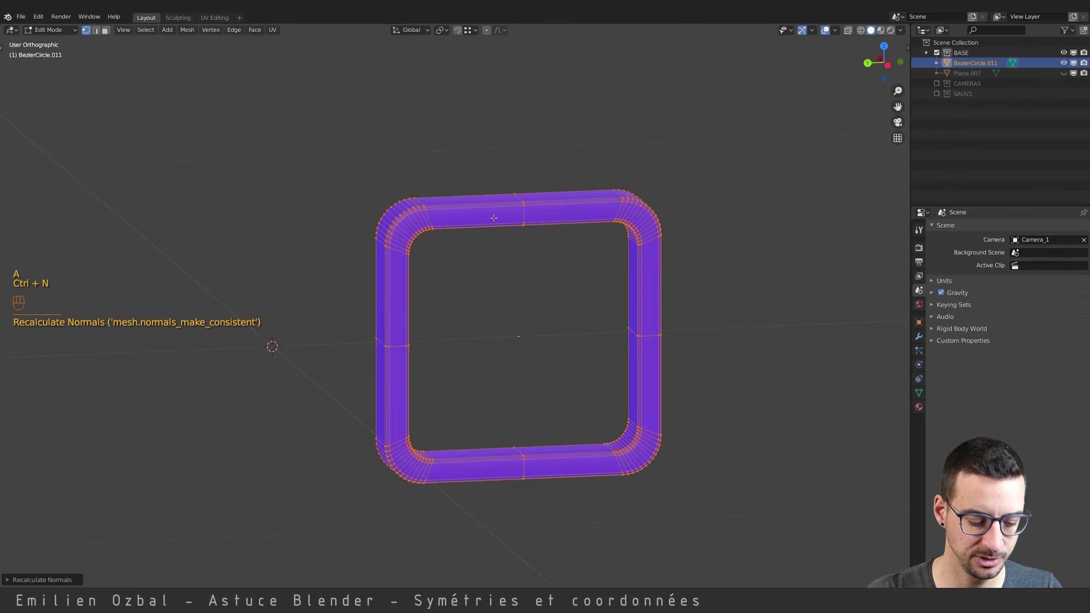
key("Tab")
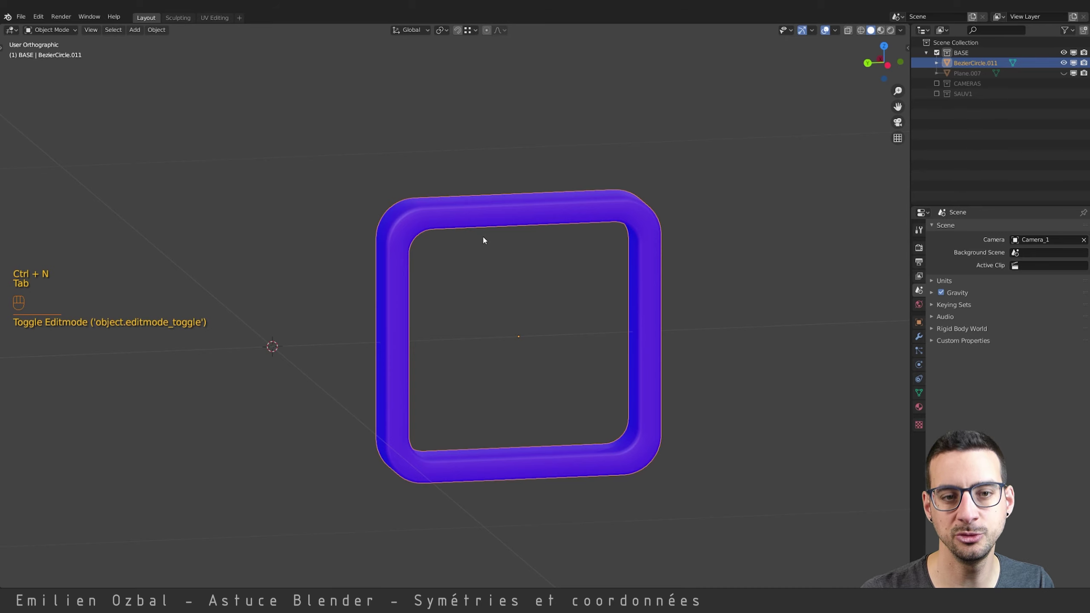
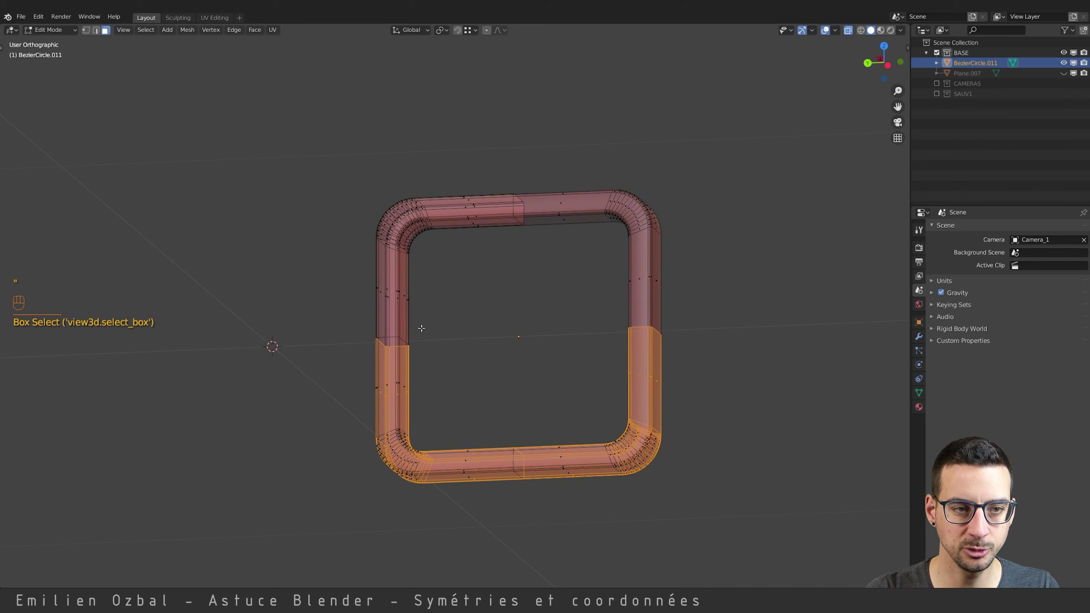
Select and delete half of the ring, leaving a single L-shaped tube bend.
key("\"")
key("\"")
key("\"")
left_click(851, 33)
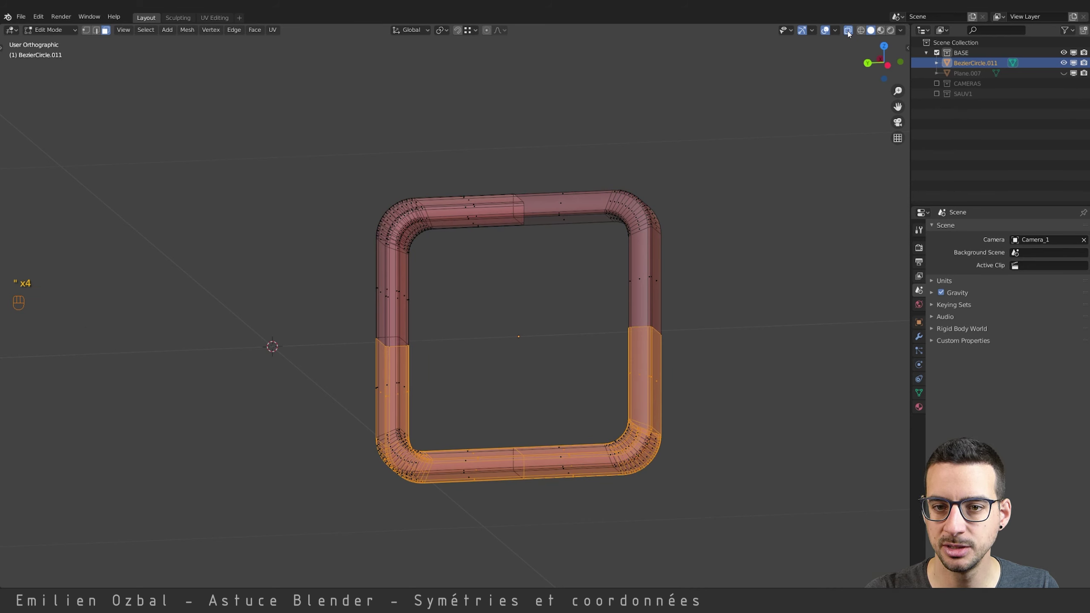
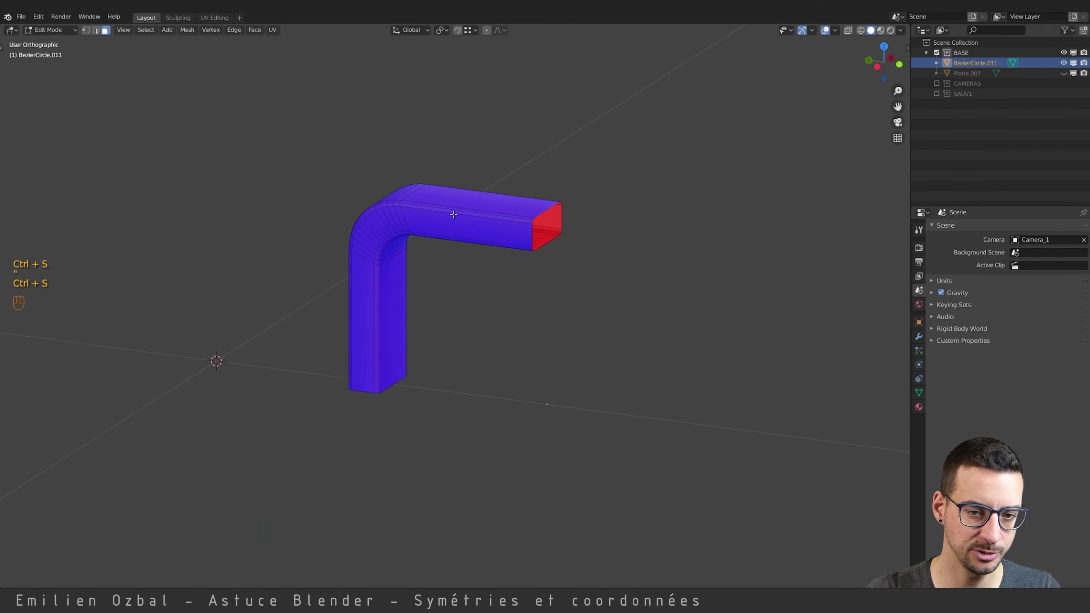
key("Tab")
Select the L-tube and bring up the Add Modifier list in the Properties panel.
right_click(485, 220)
left_click(921, 336)
Add a Mirror modifier to the L-tube and toggle its X, Y, Z axes, ending with all off.
left_click_drag(950, 229, 883, 331)
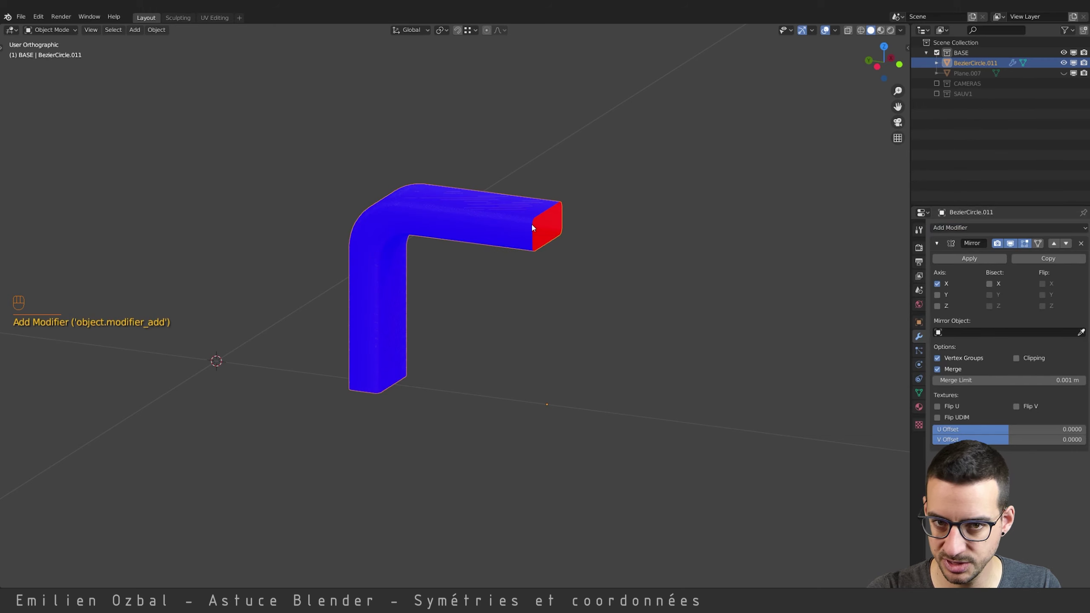
left_click(941, 285)
left_click(940, 295)
double_click(940, 295)
left_click(937, 312)
left_click(937, 312)
left_click(939, 296)
left_click(938, 297)
left_click(939, 296)
left_click(939, 309)
left_click(938, 309)
left_click(940, 300)
left_click(940, 300)
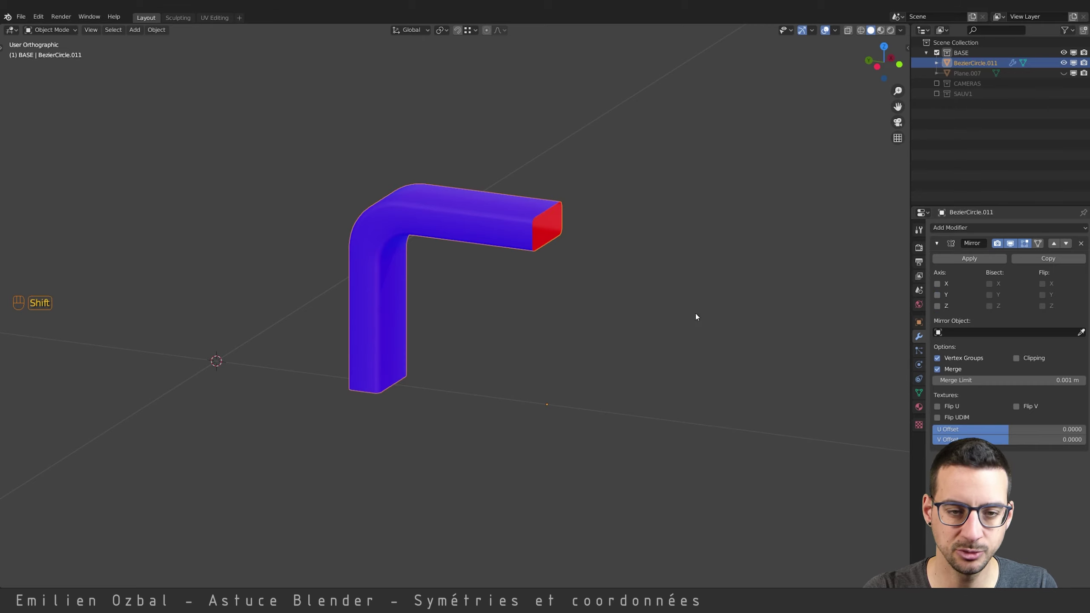
Inspect the L-tube's mesh in Edit Mode, selecting all its vertices.
left_click_drag(636, 322, 579, 306)
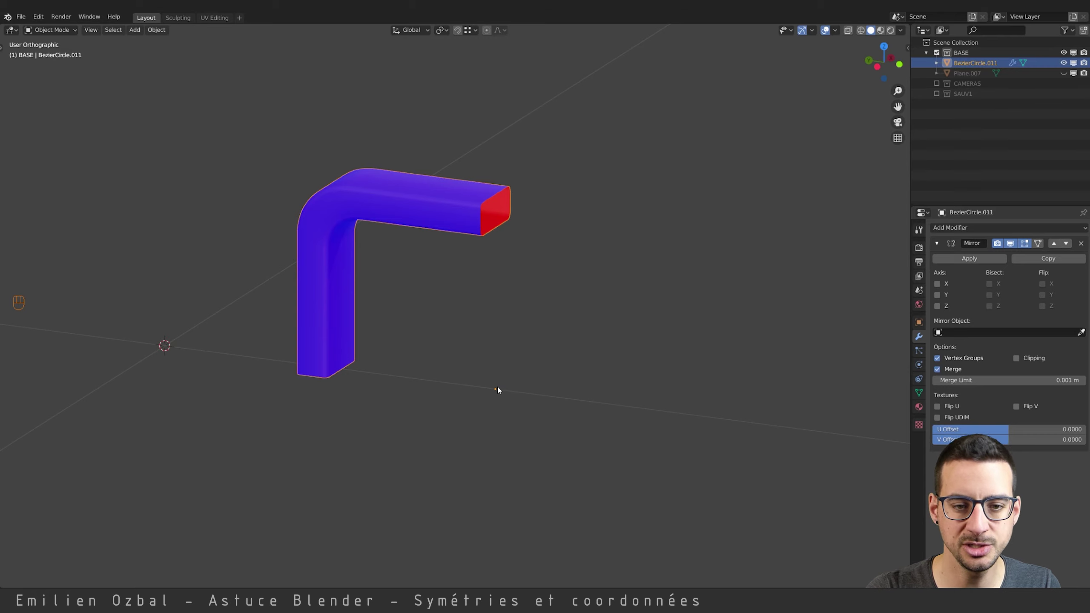
key("Tab")
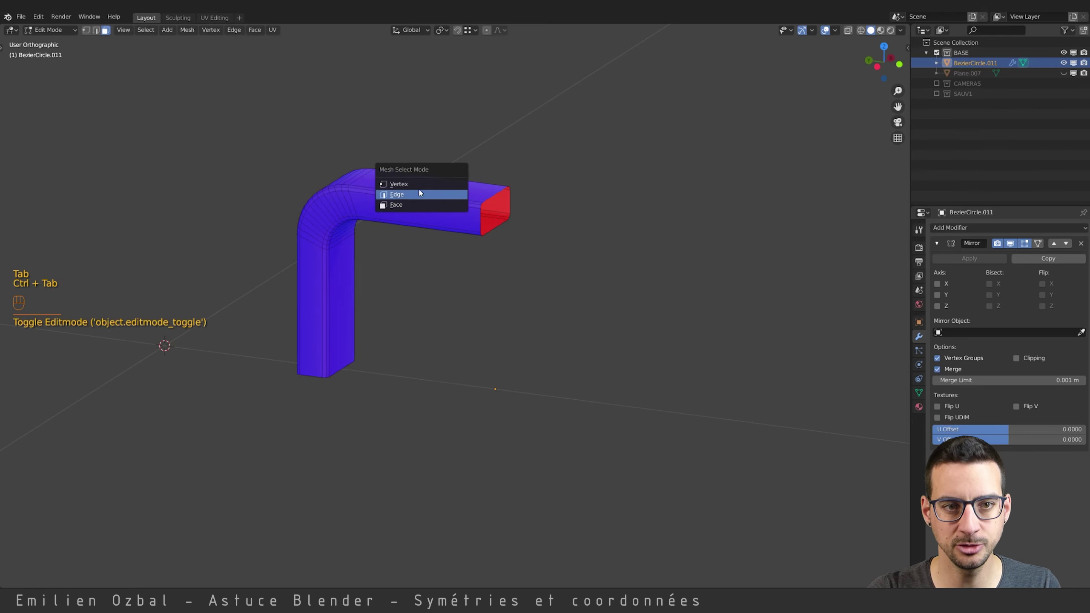
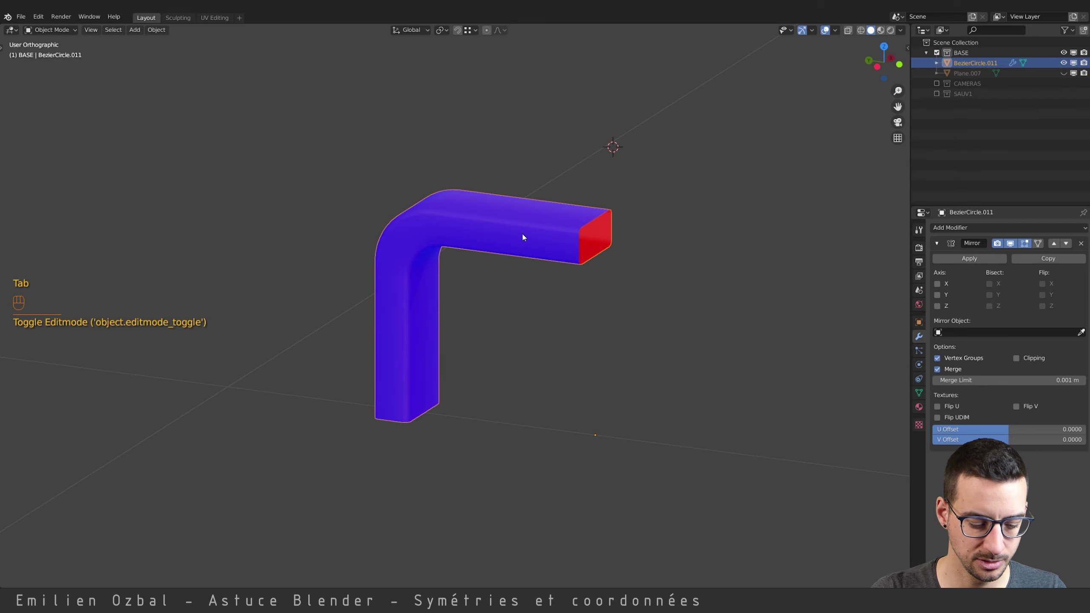
key("space")
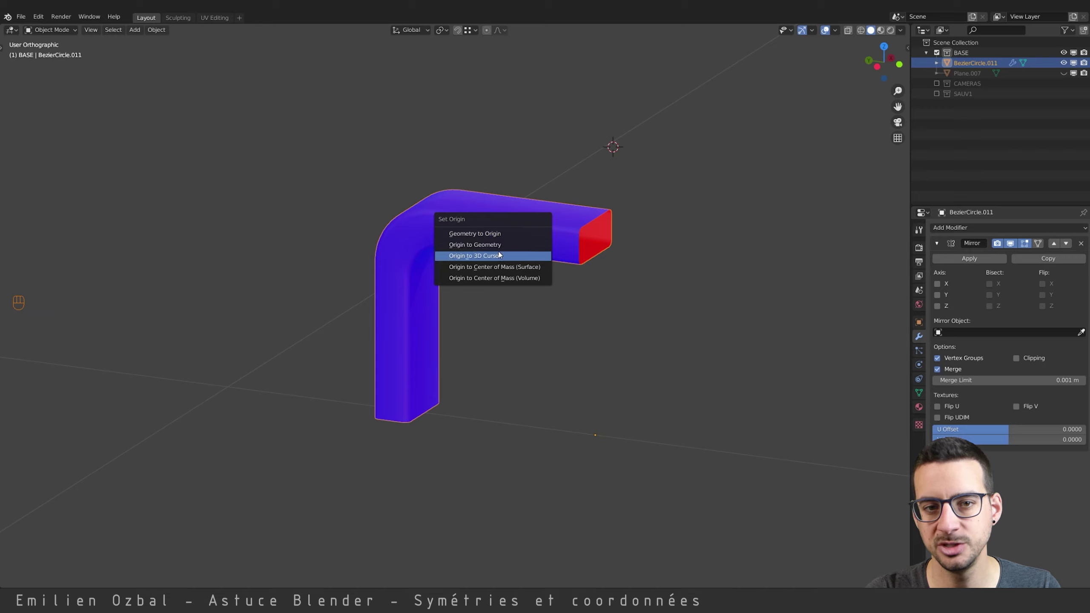
right_click(568, 216)
key("Tab")
key("Tab")
key("a")
left_click_drag(596, 181, 590, 178)
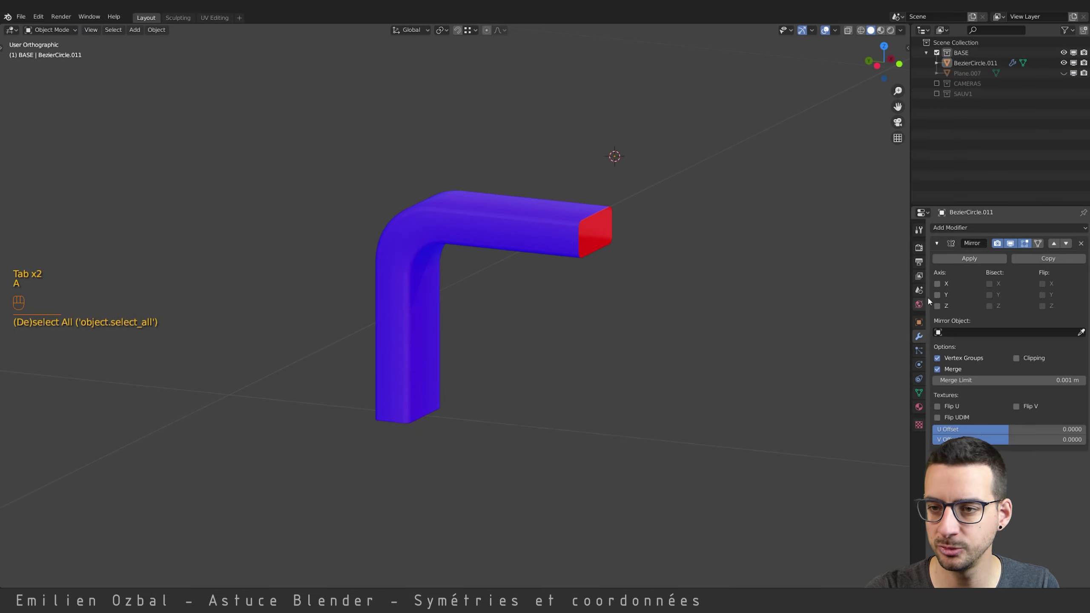
Test mirroring along X, Y and Z again and show the L-tube's Transform values.
left_click(941, 285)
left_click(942, 294)
left_click(942, 312)
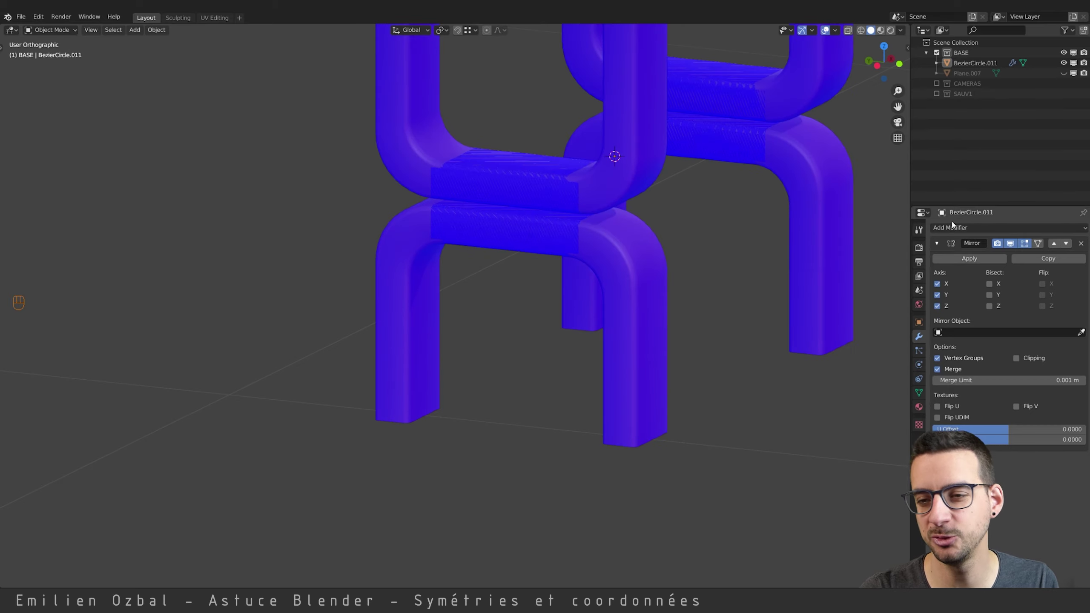
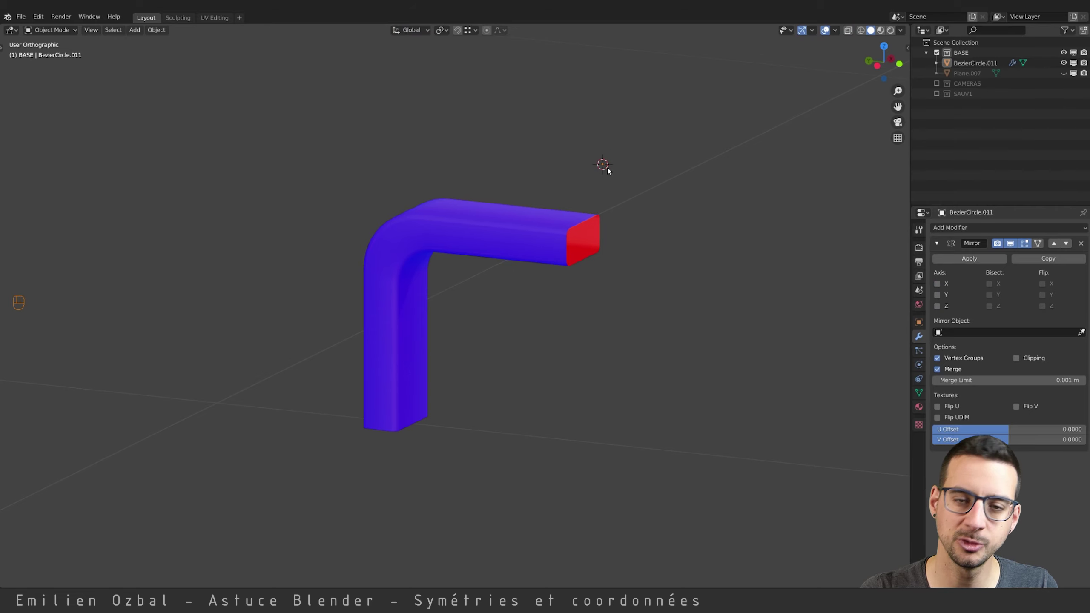
left_click(437, 149)
middle_click(577, 187)
key("n")
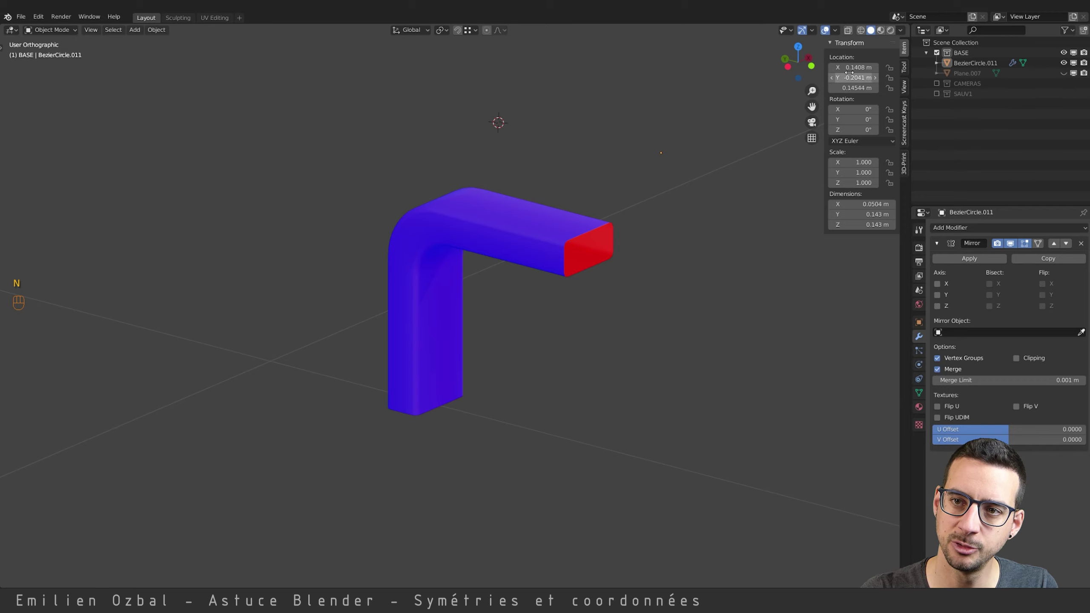
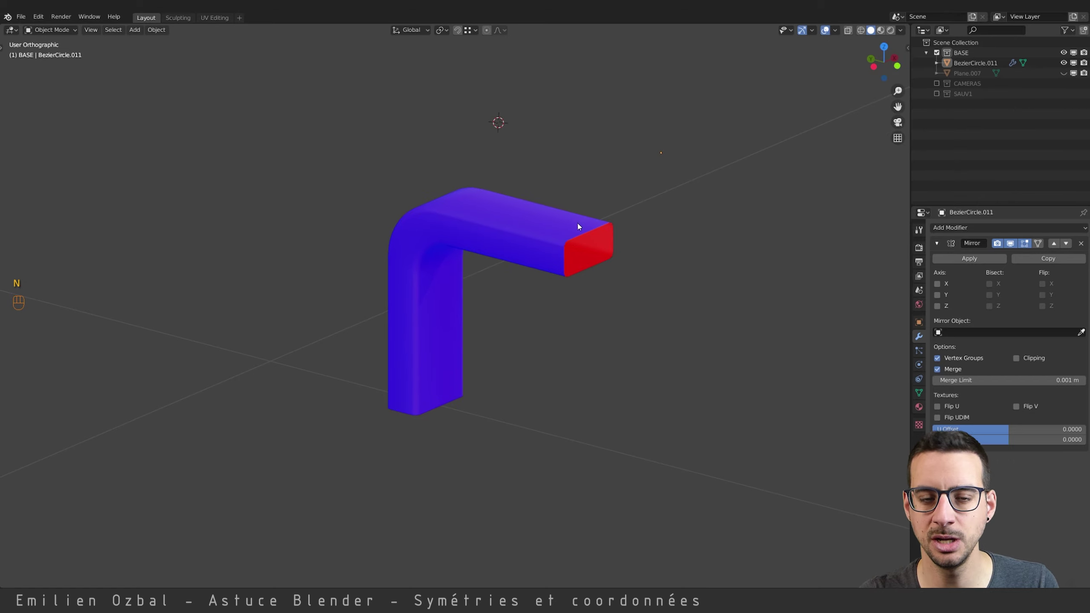
right_click(576, 249)
In Edit Mode move geometry along Y and search for the command snapping the 3D cursor to it.
key("Tab")
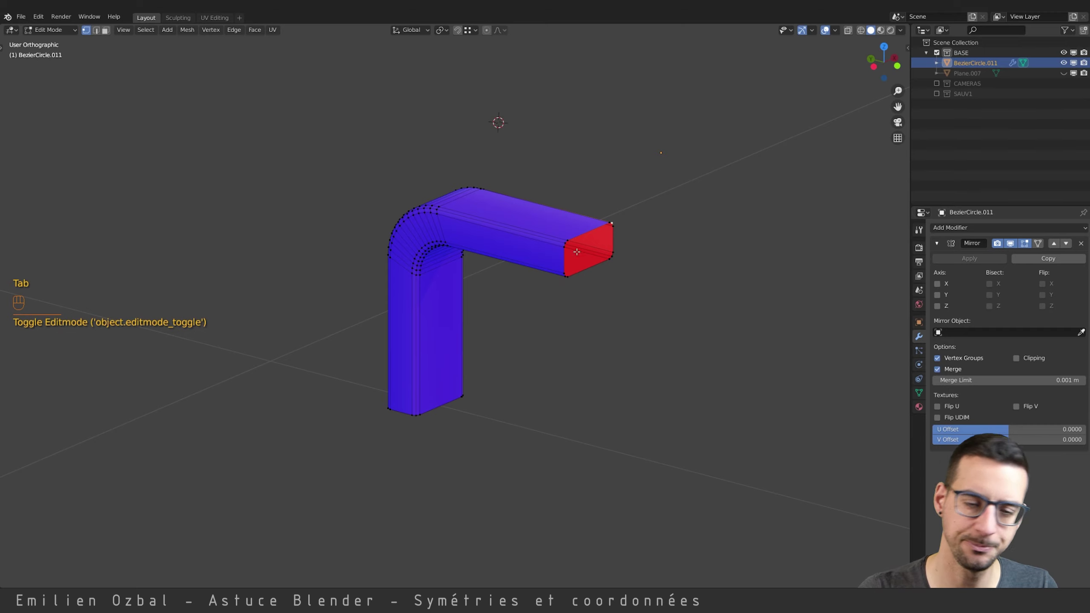
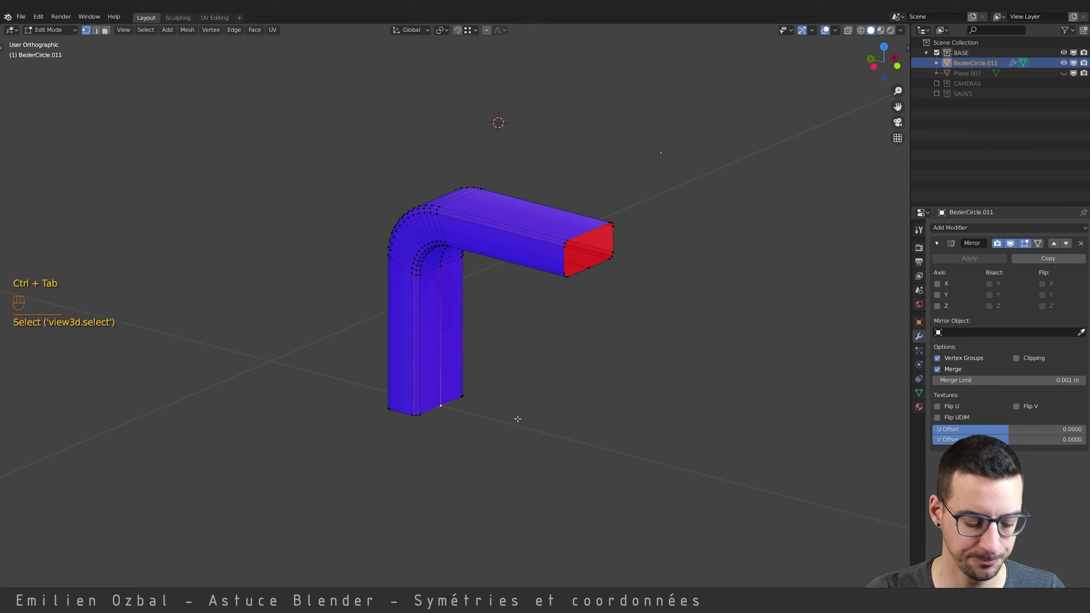
key("shift+d")
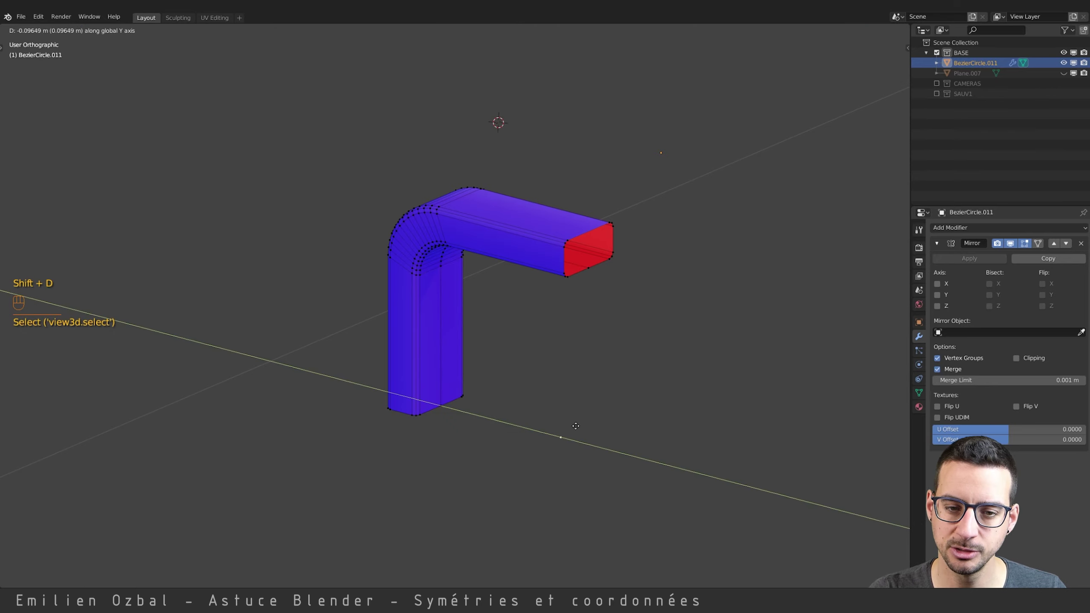
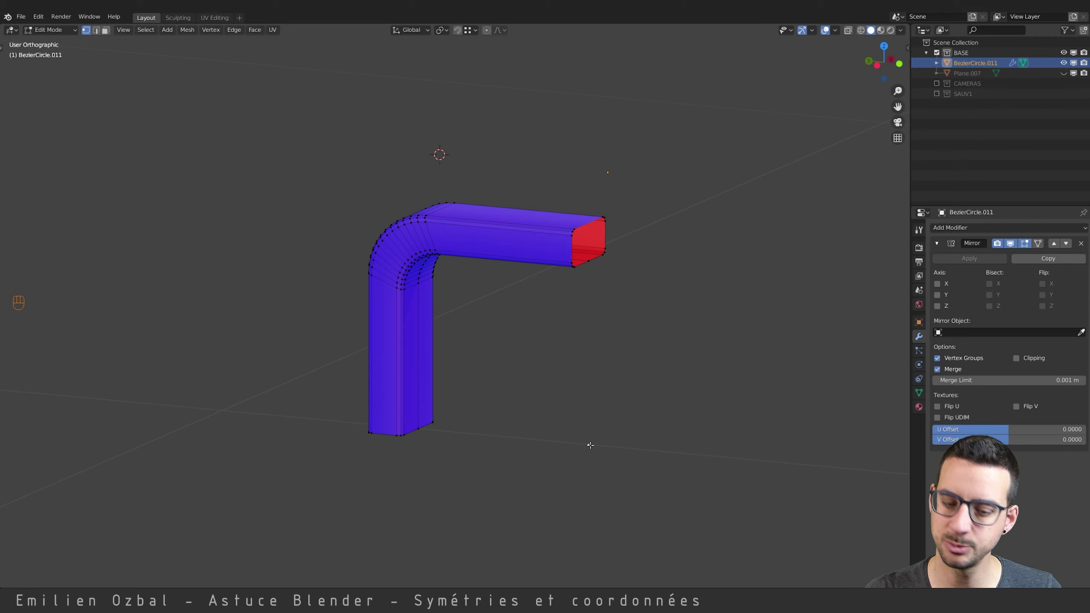
key("space")
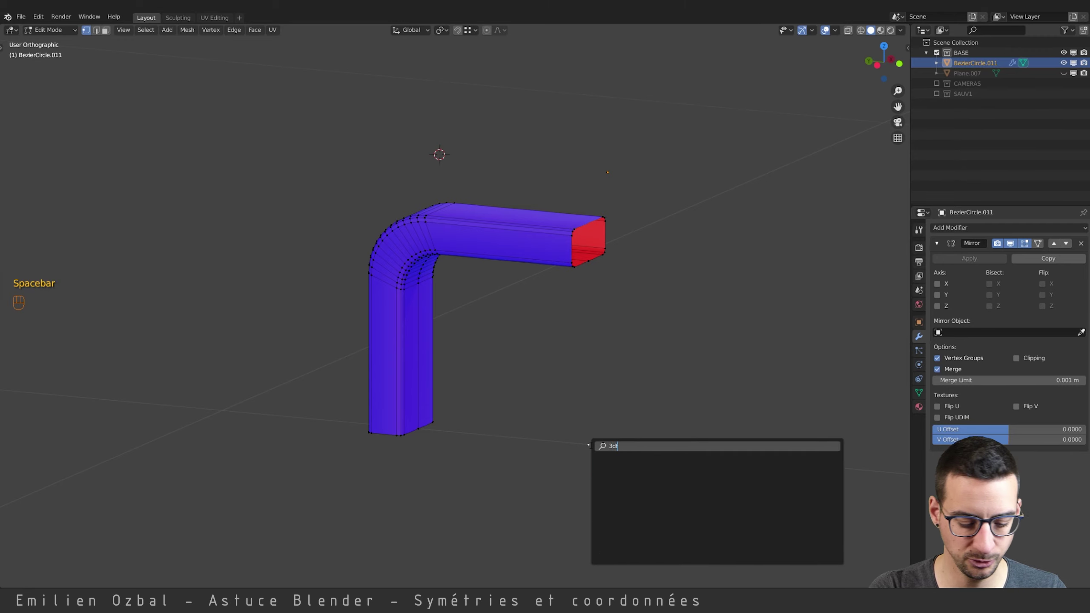
key("BackSpace")
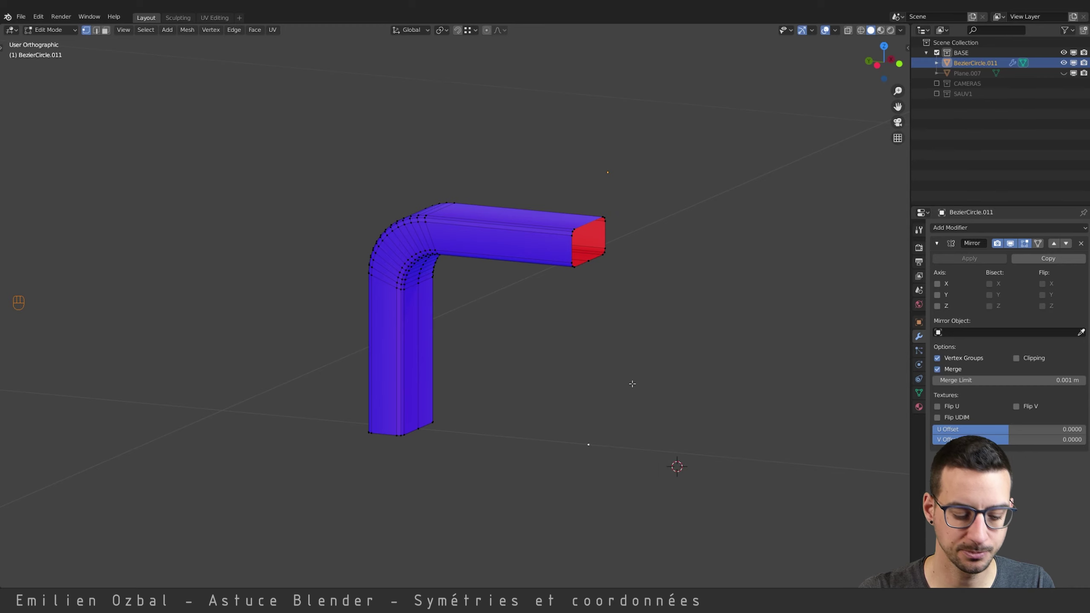
key("space")
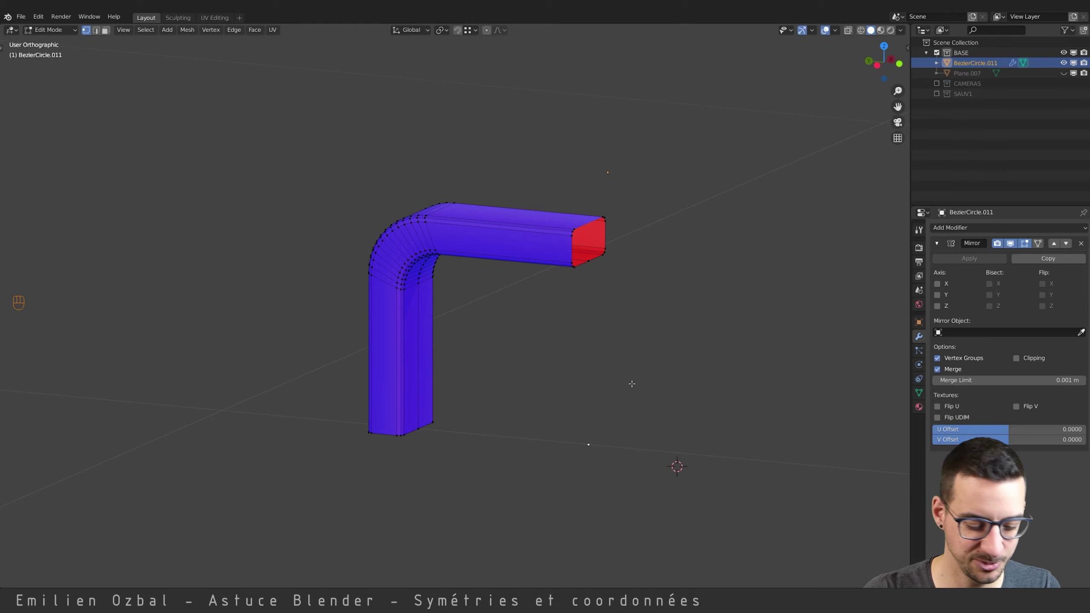
key("space")
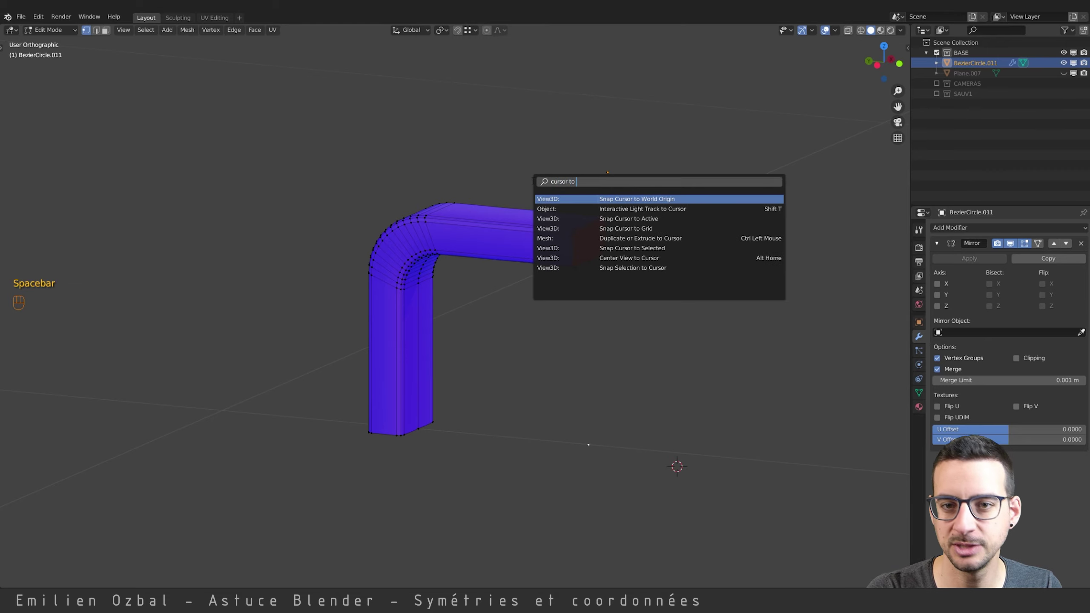
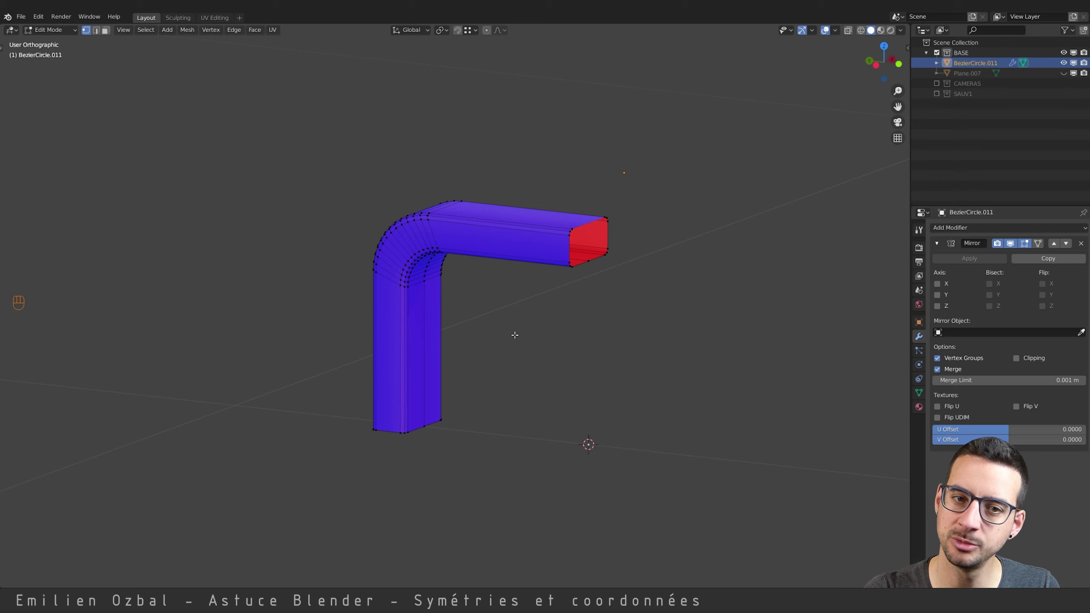
Return to Object Mode and look up the Set Origin command.
key("Tab")
key("space")
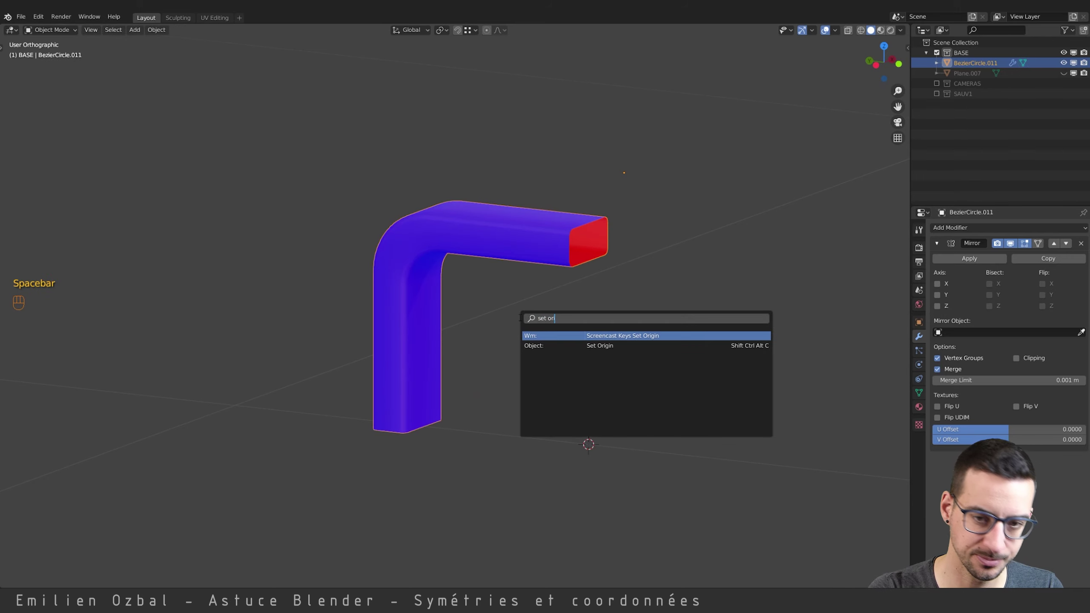
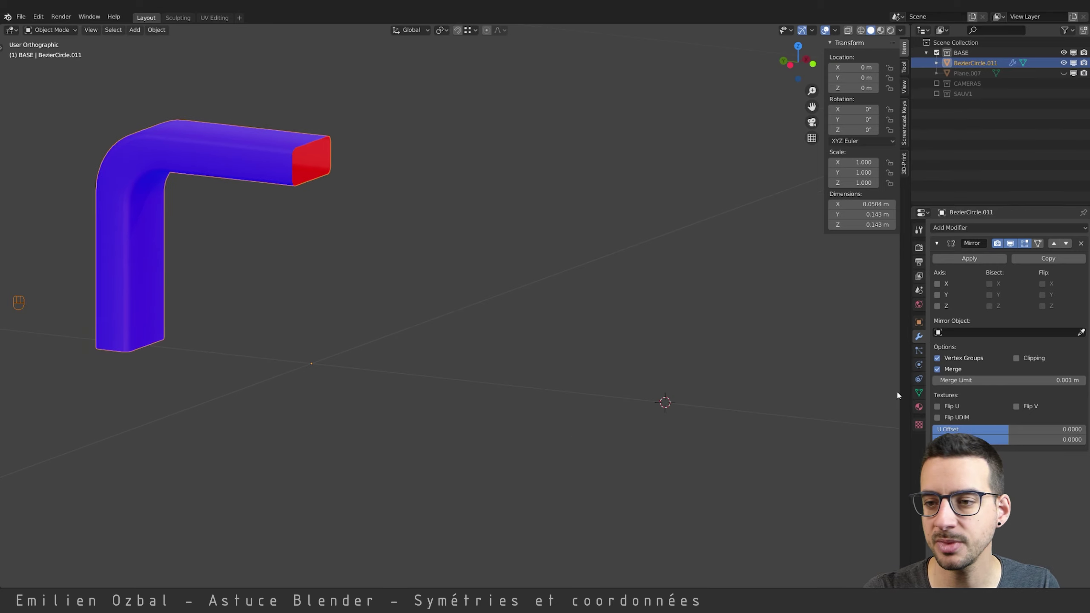
Mirror the L-tube along Y so it forms an arch.
left_click(942, 287)
left_click(942, 287)
left_click(941, 298)
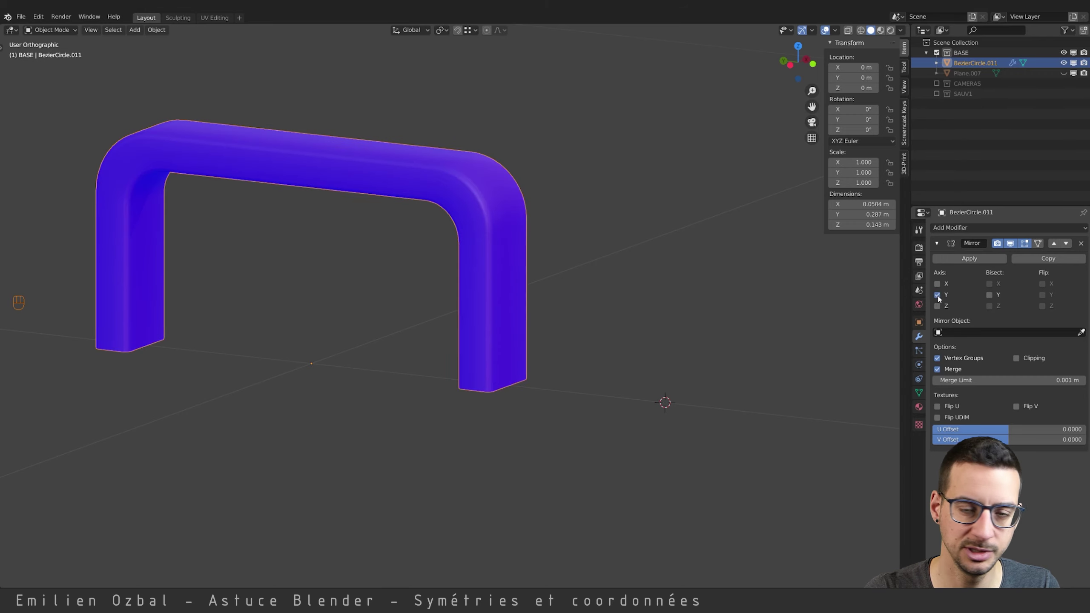
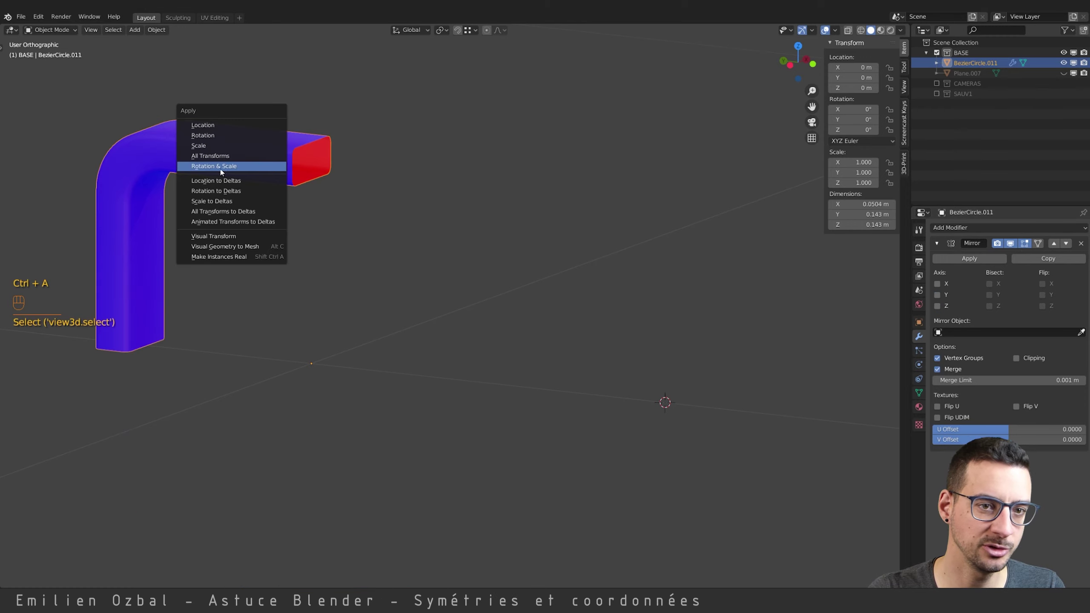
Apply the tube's rotation and scale, then re-enable the Y mirror for a closed handle shape.
left_click(940, 287)
left_click(940, 288)
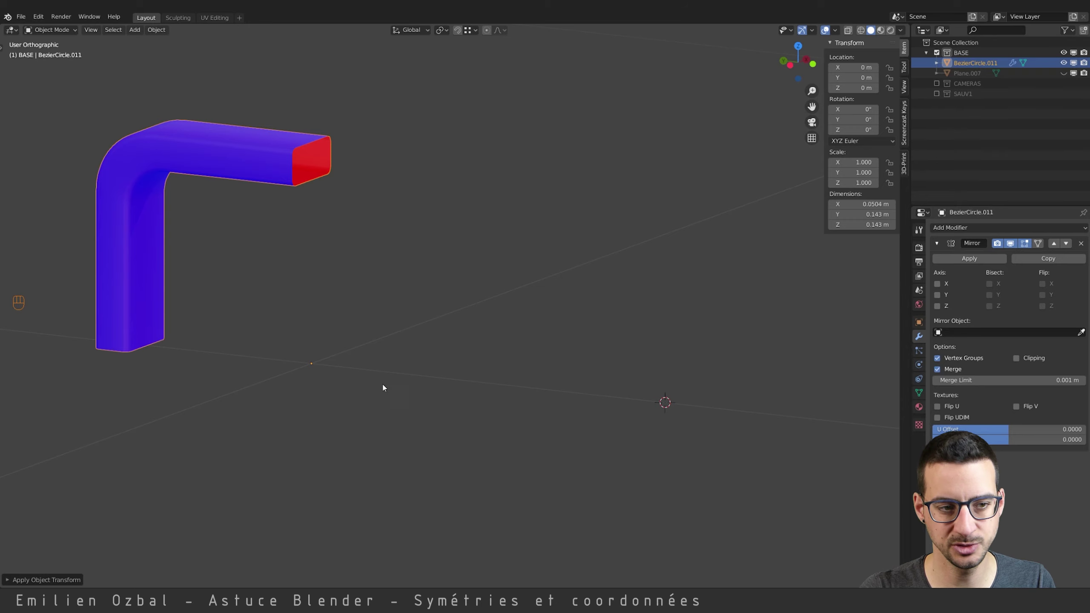
left_click(939, 293)
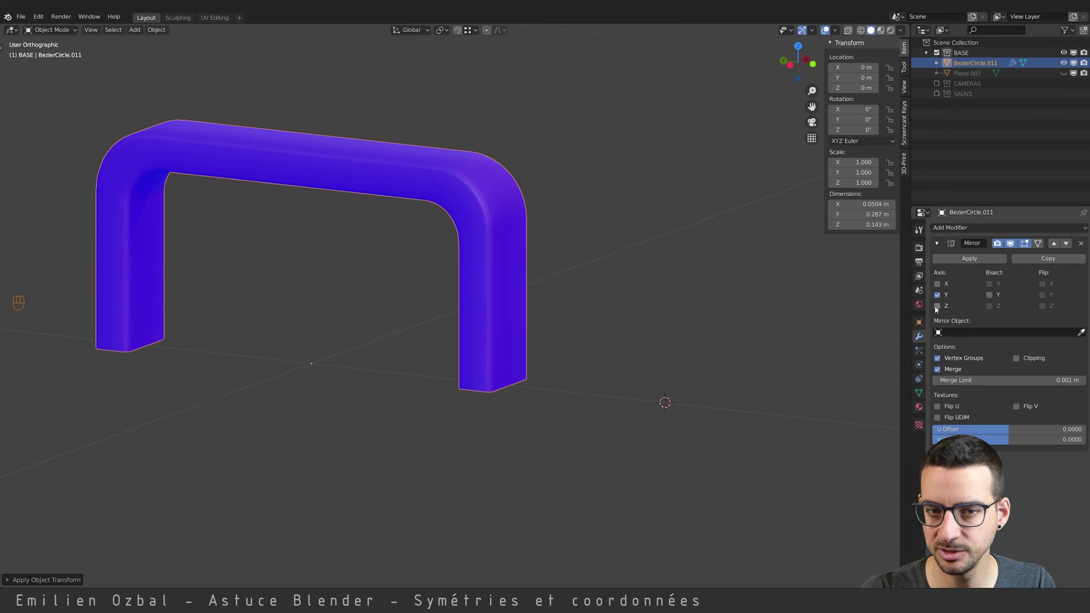
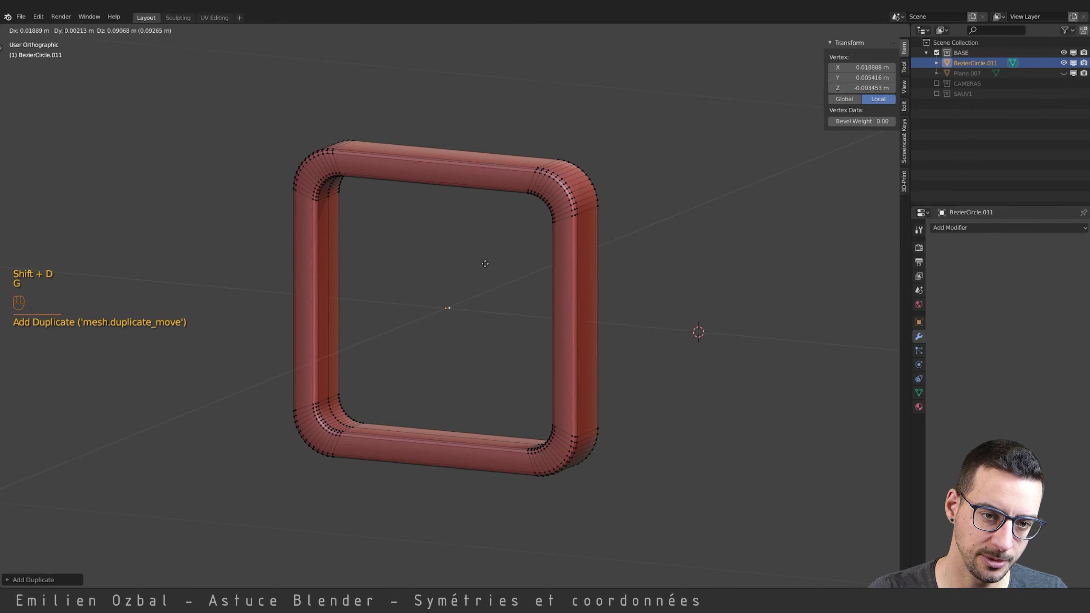
Move the finished rounded square ring aside from the origin and reopen its mesh for editing.
key("g")
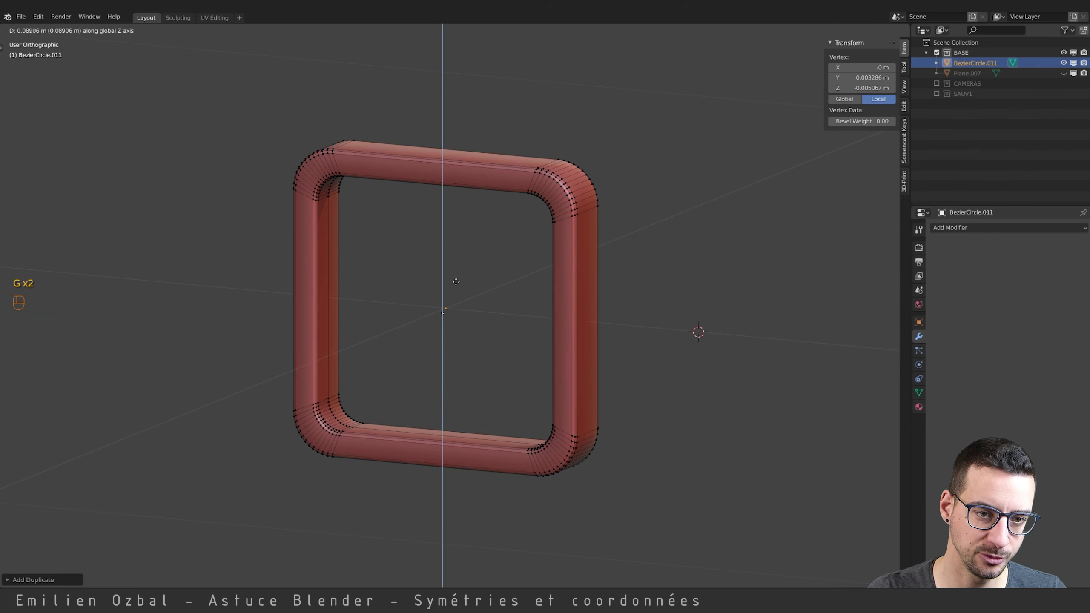
key("ctrl+r")
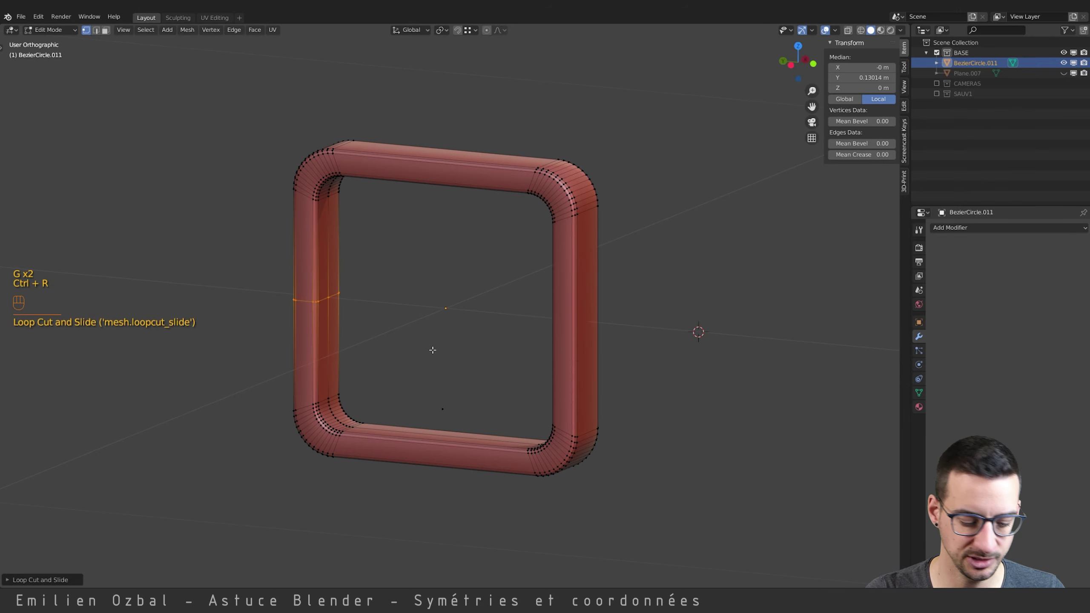
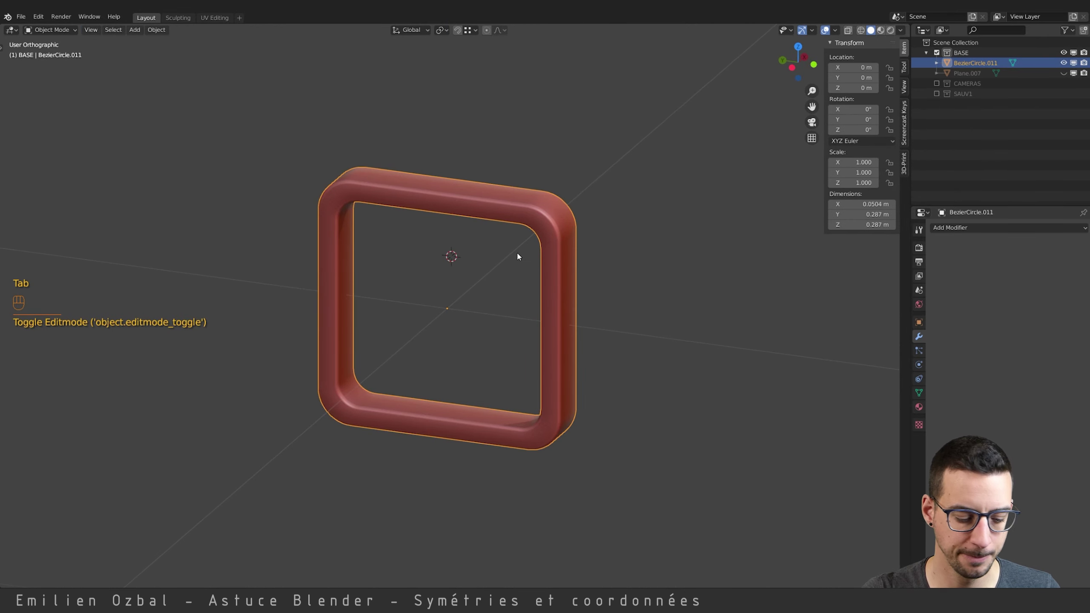
key("Tab")
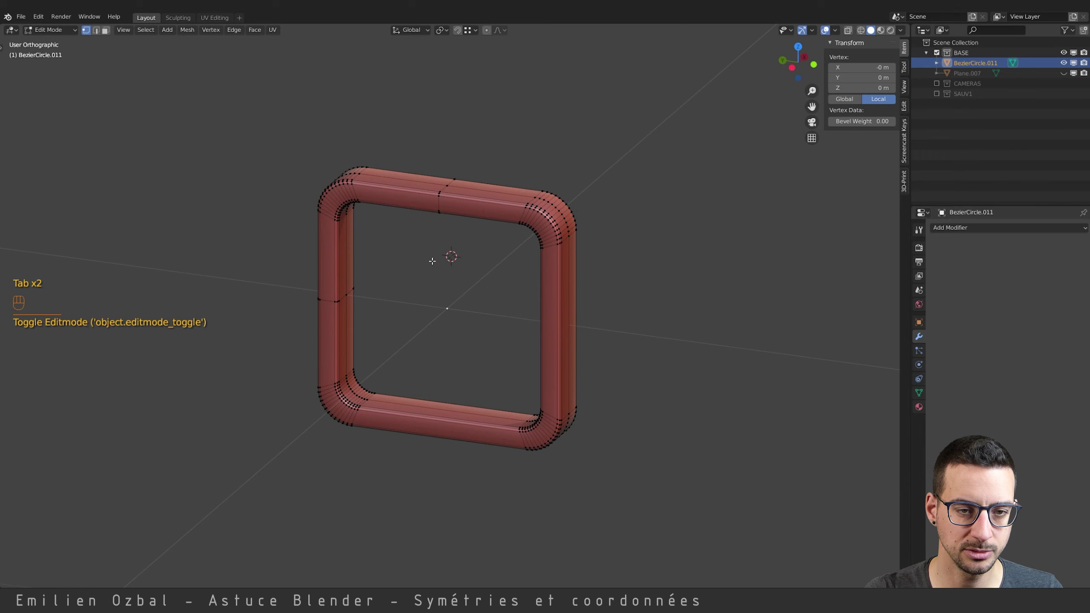
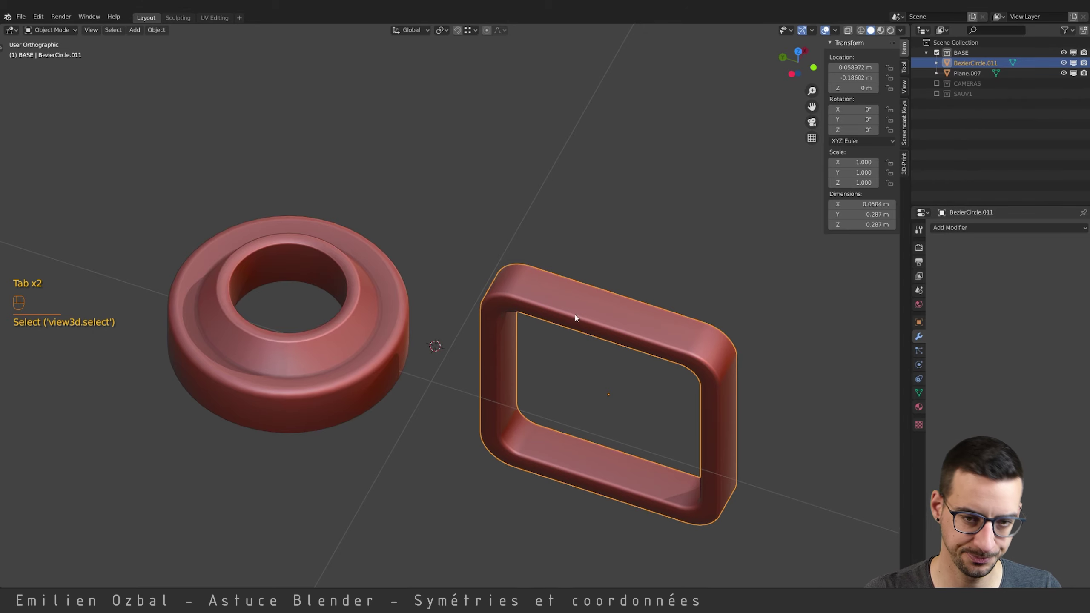
Duplicate the rounded square ring, place the copy aside, and move a copied corner piece away.
left_click_drag(573, 311, 555, 303)
key("shift+d")
left_click_drag(347, 404, 337, 350)
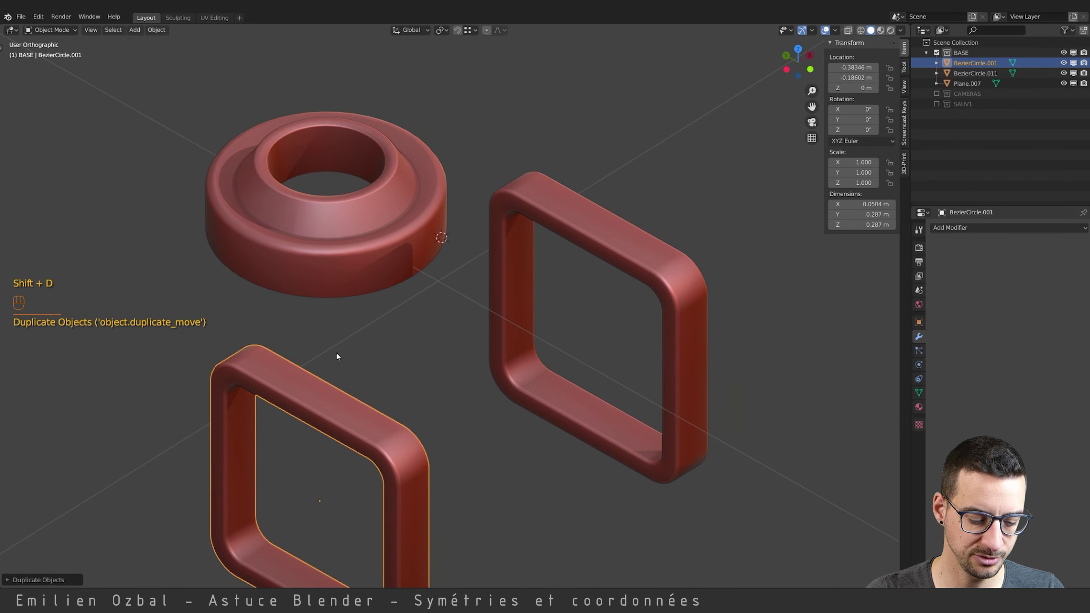
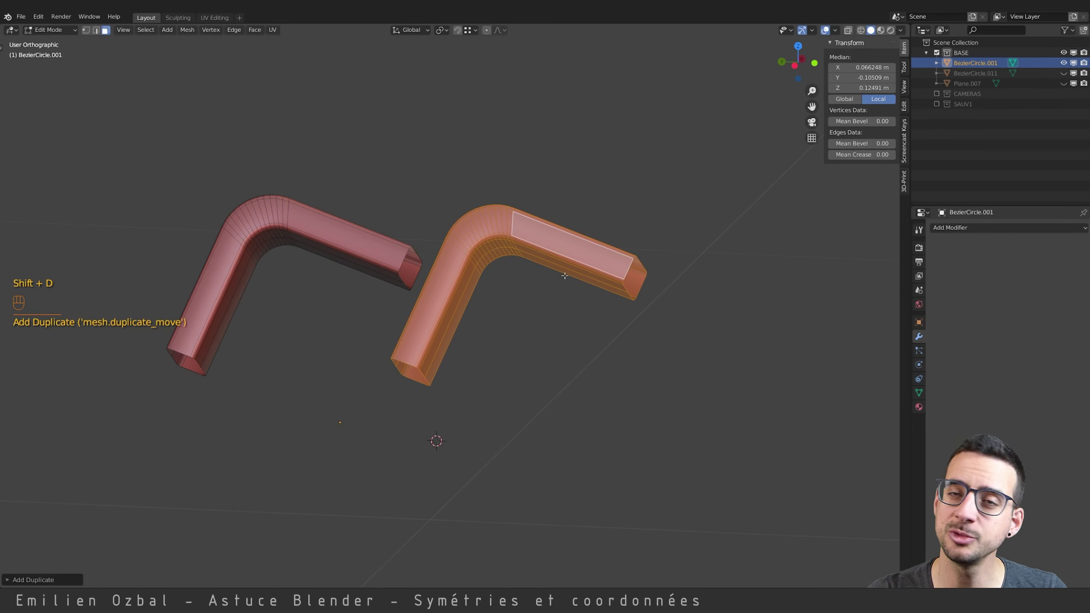
key("g")
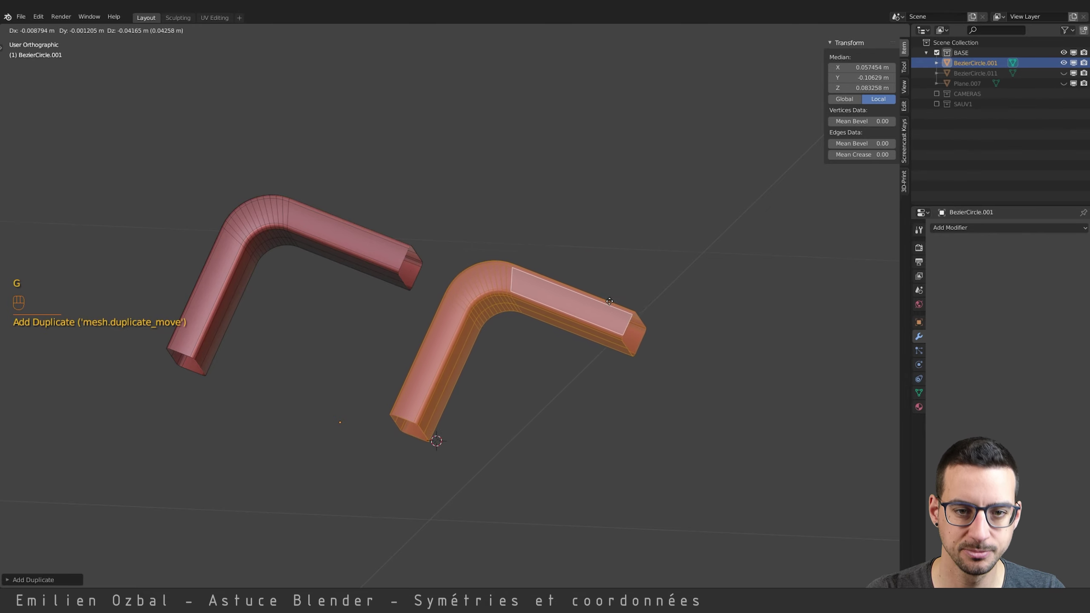
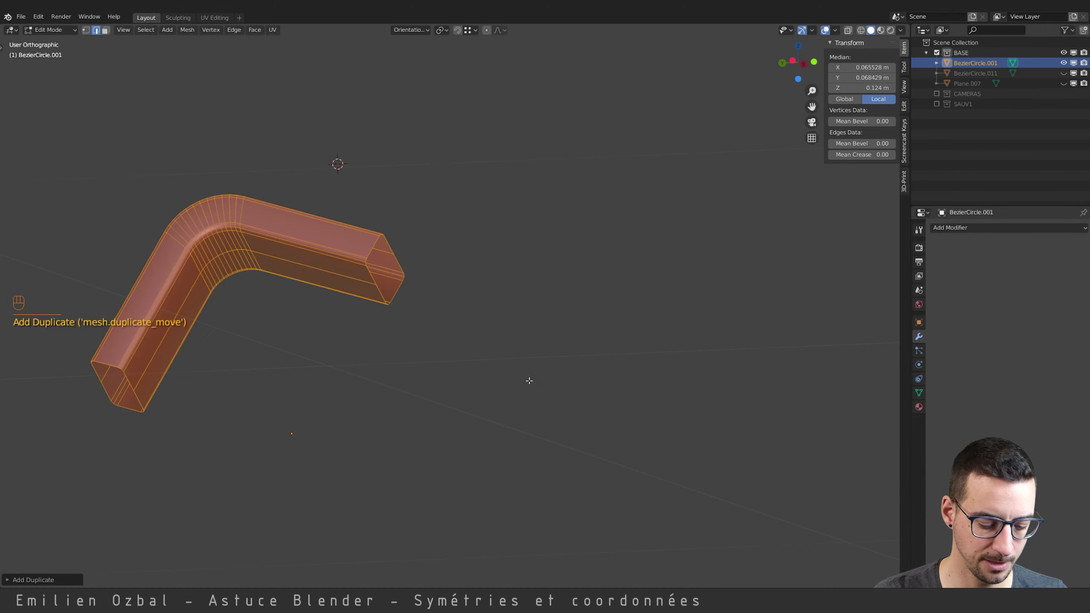
Move and scale a corner piece along its own Y and Z axes into position in the ring.
key("g")
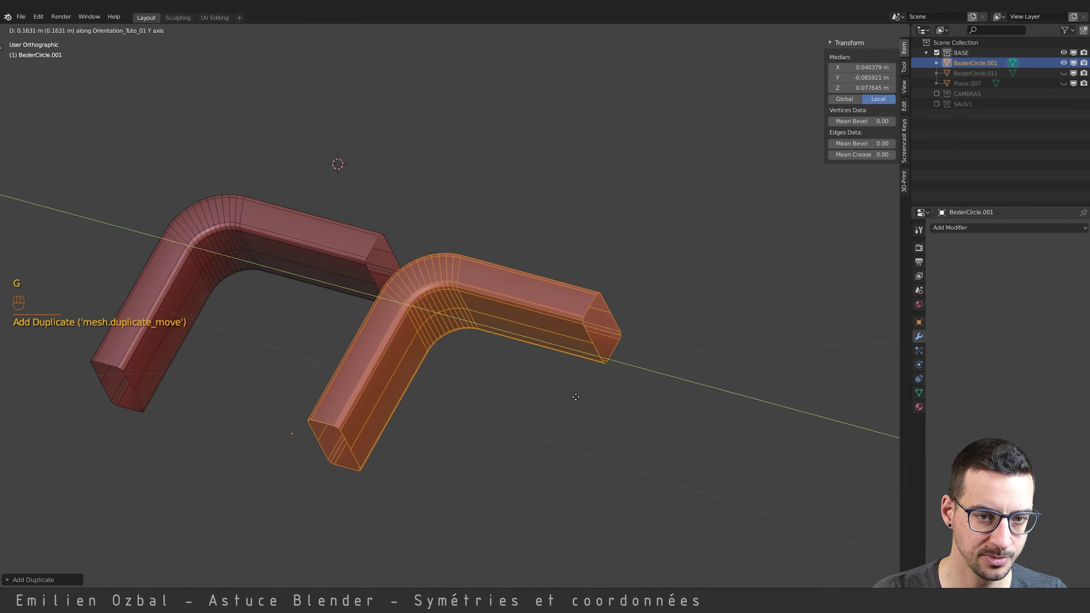
key("s")
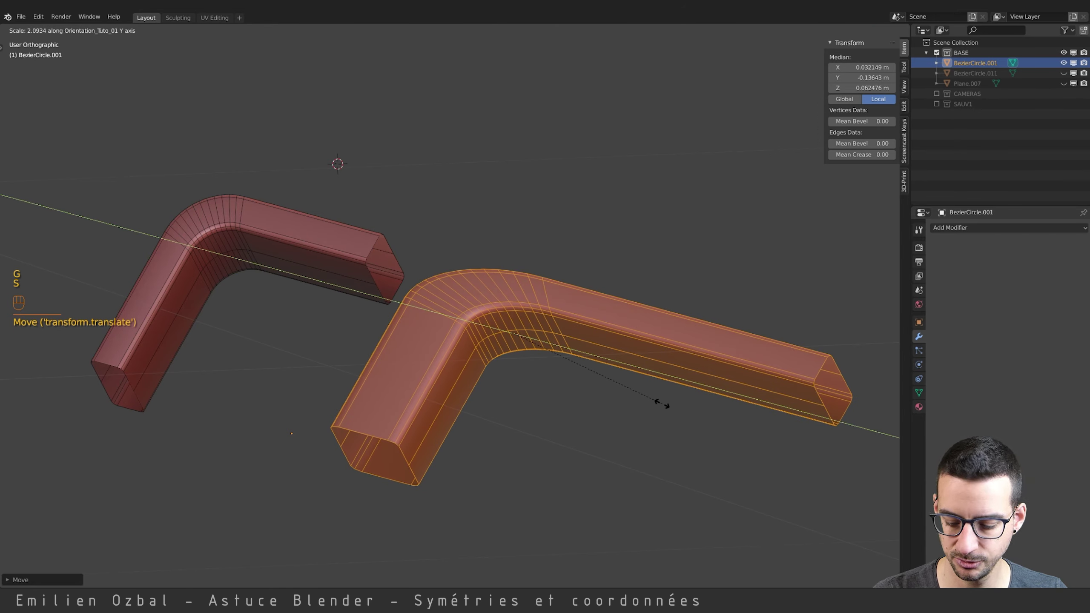
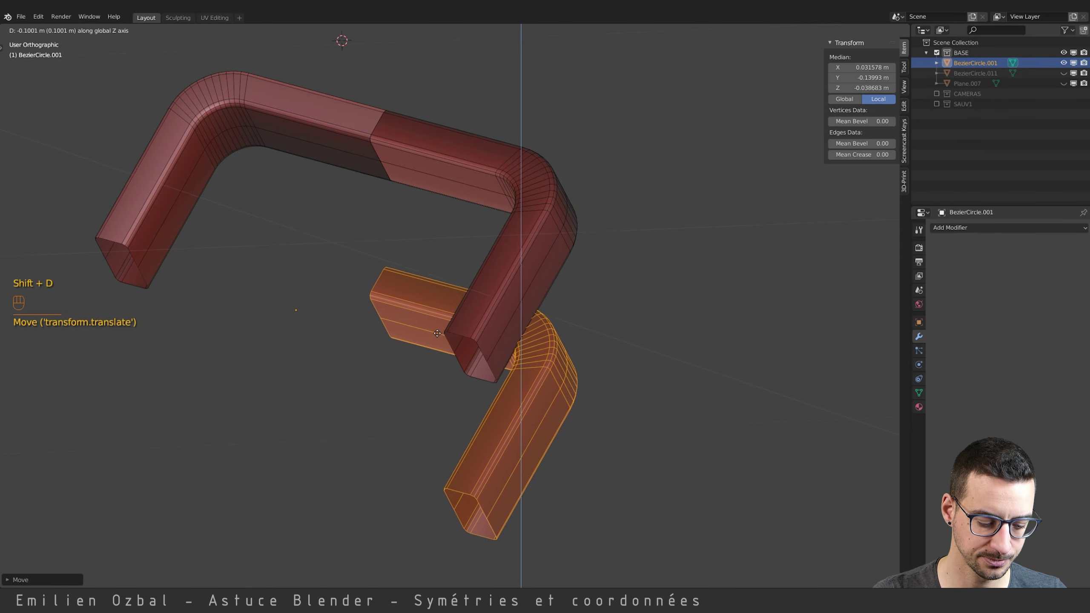
key("g")
key("s")
key("g")
key("g")
Duplicate a corner, flip it with -1 scale on Y, and line it up as the third corner.
key("shift+d")
key("s")
key("y")
key("KP_Subtract")
key("KP_1")
key("KP_4")
key("Escape")
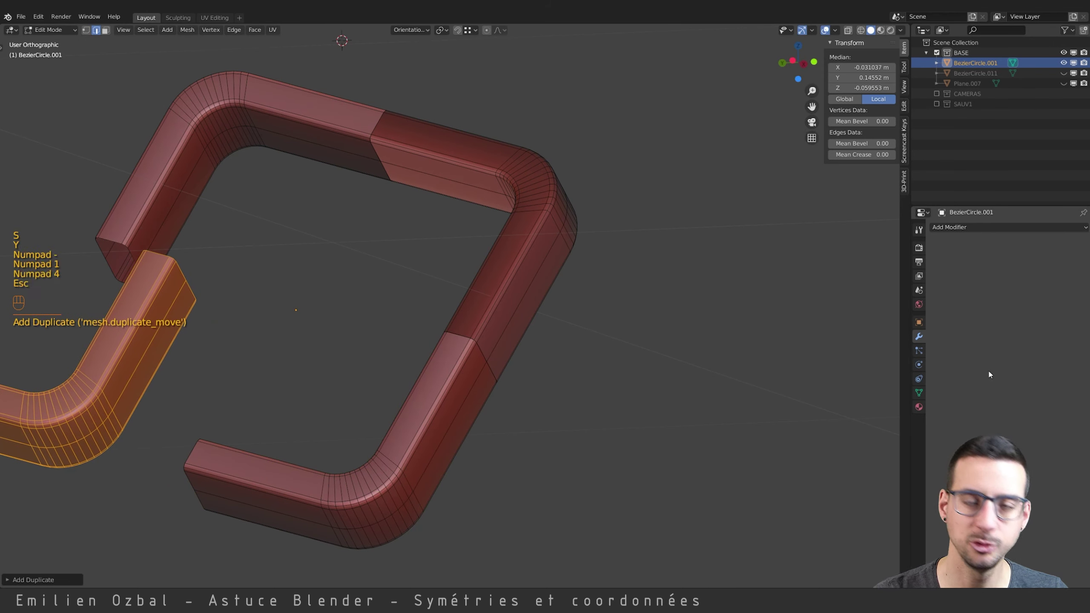
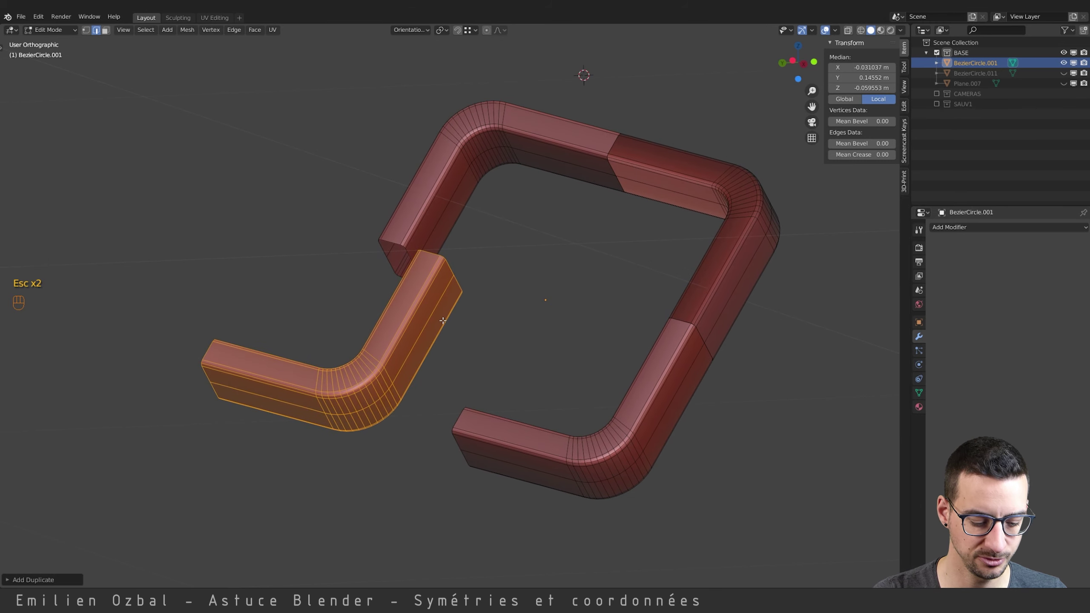
Flip and place the last corner to close the ring, then select all and check face orientation.
key("s")
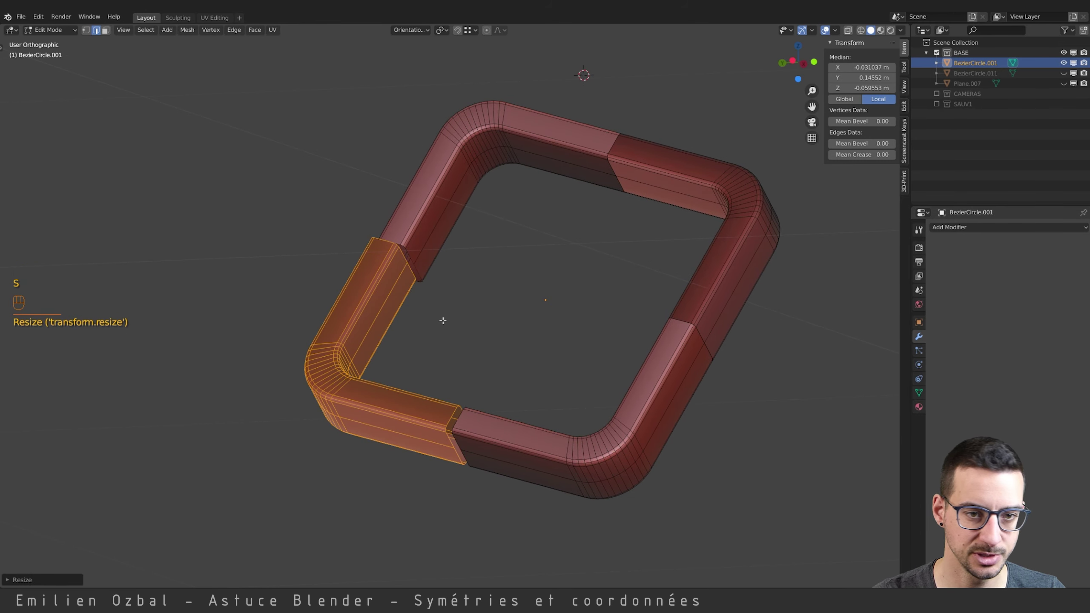
key("g")
key("a")
key("a")
key("a")
key("Tab")
Merge overlapping joint vertices by distance and recalculate normals so all faces point outward.
key("q")
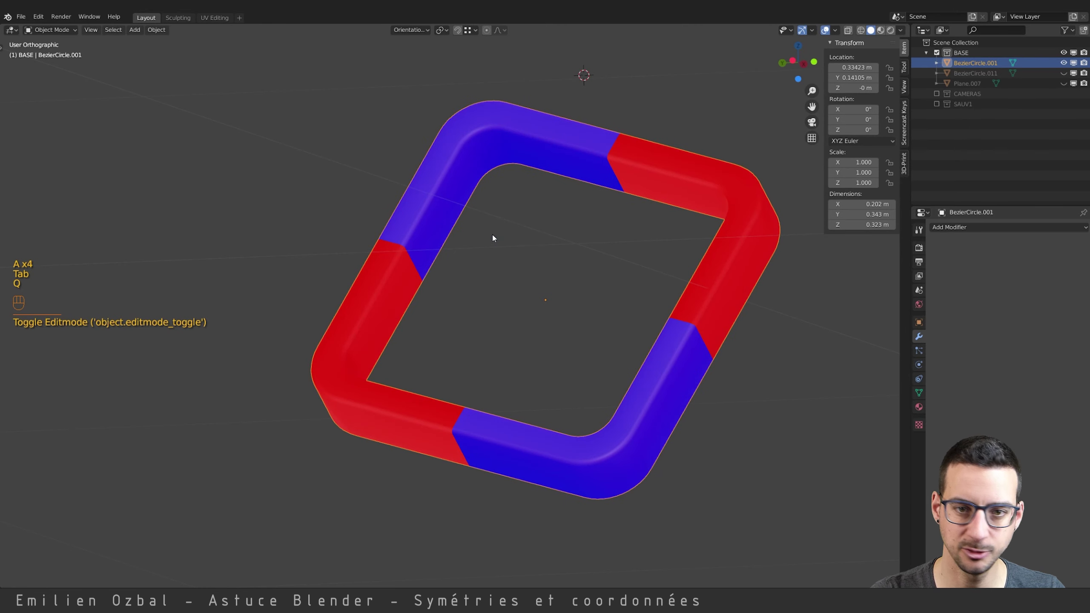
key("Tab")
key("a")
key("ctrl+n")
key("q")
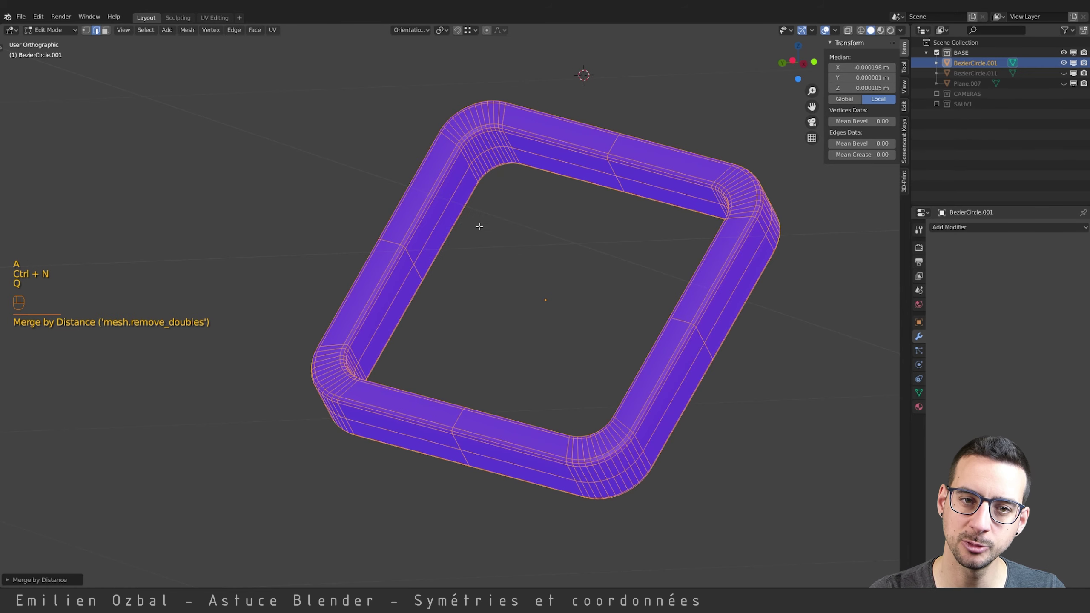